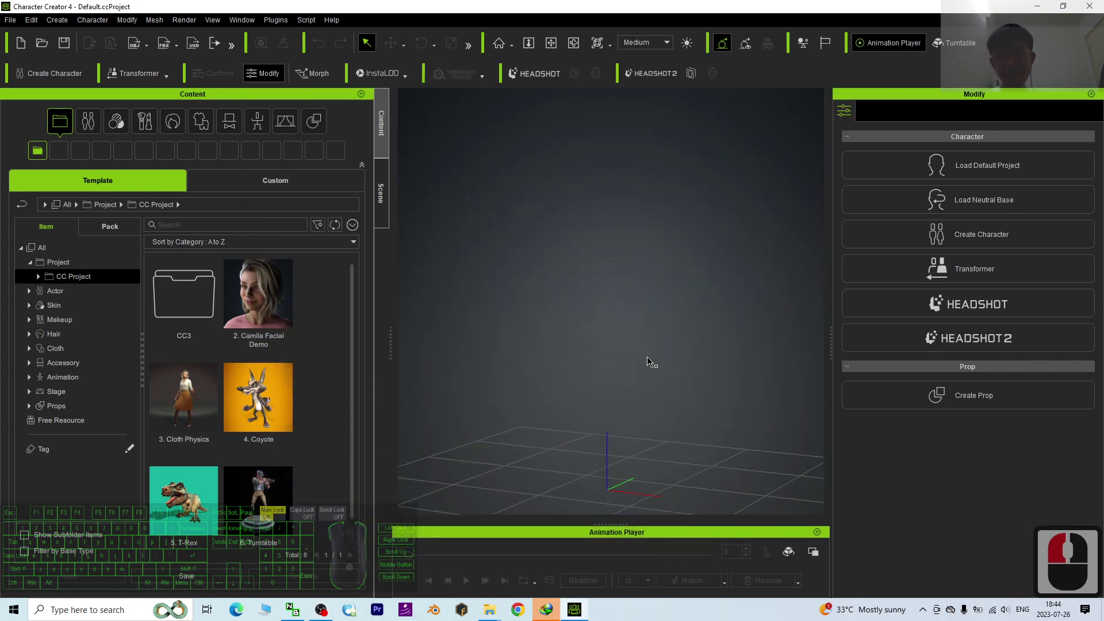
- Start Headshot 2 from an image and switch it to the fully automatic AUTO mode
left_click_drag(547, 584, 612, 54)
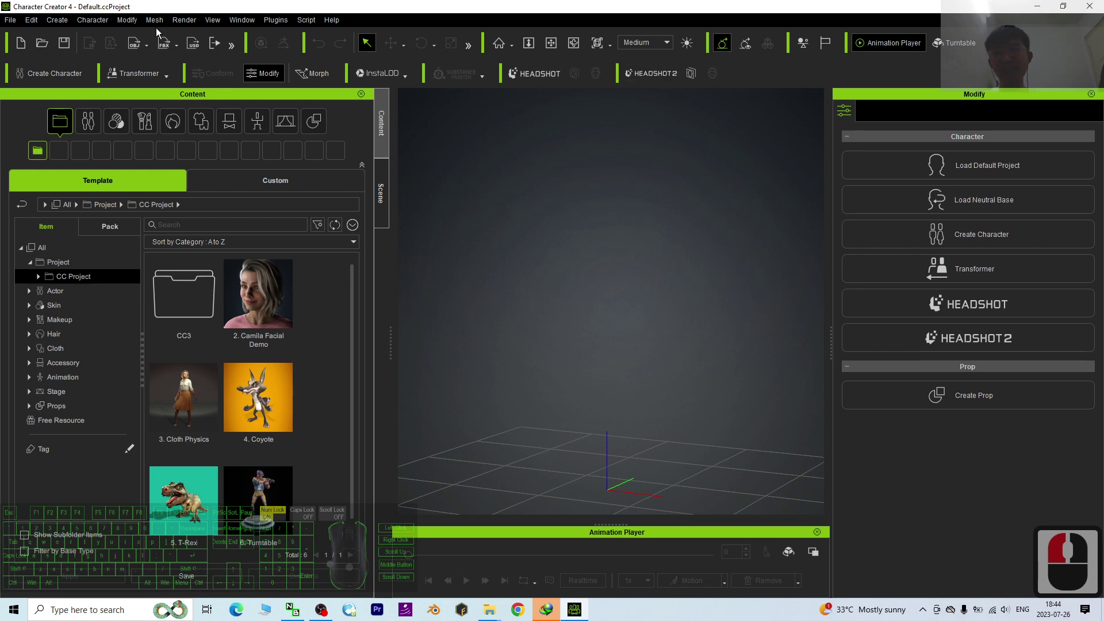
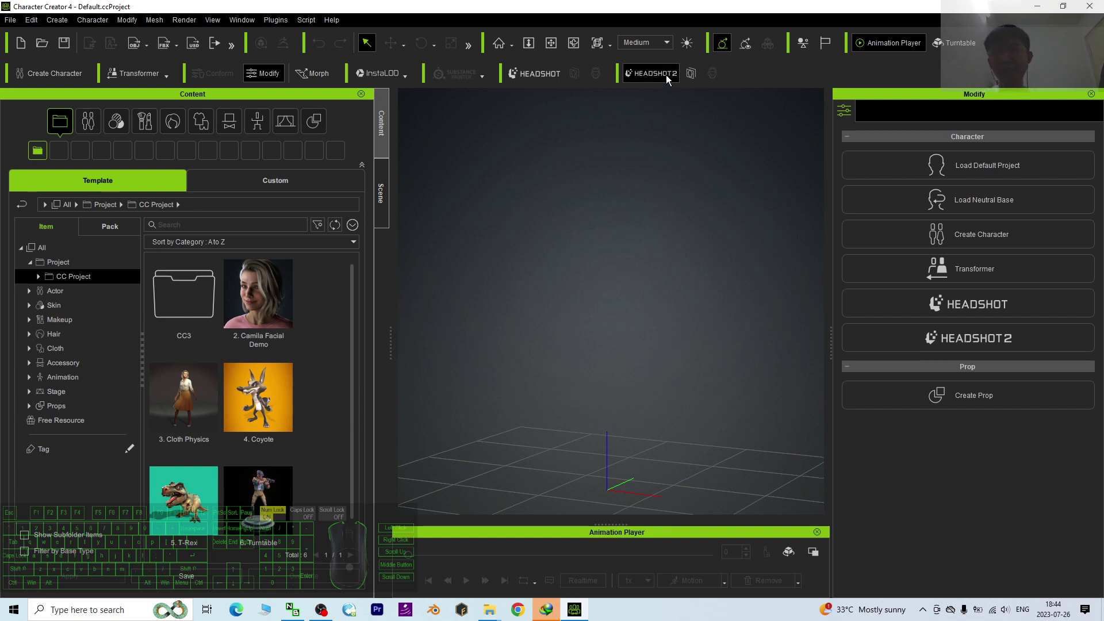
left_click_drag(668, 80, 559, 178)
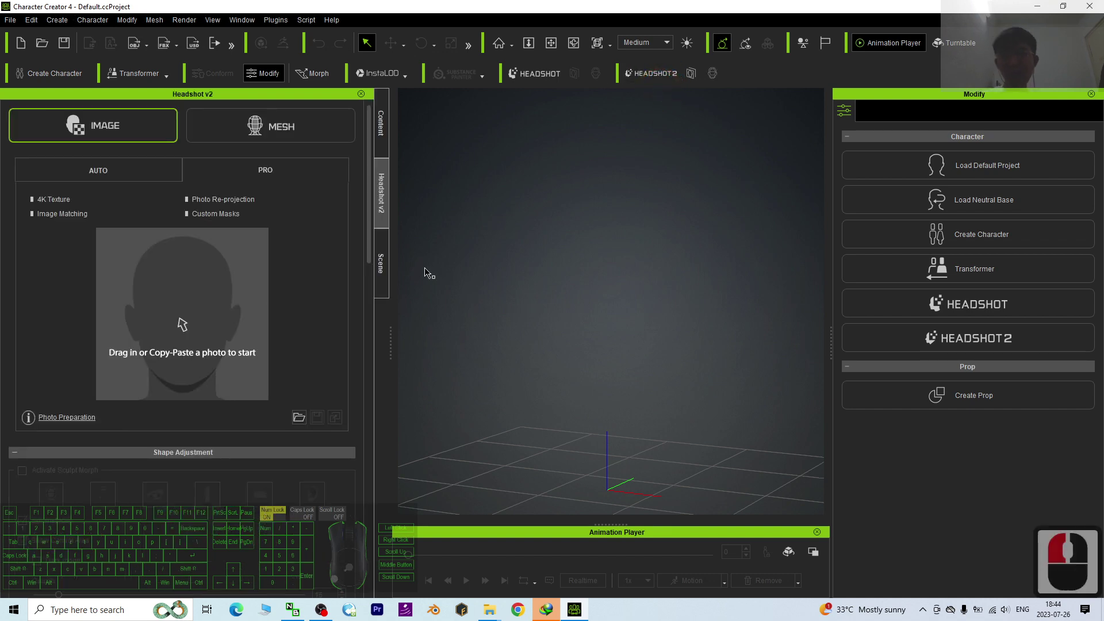
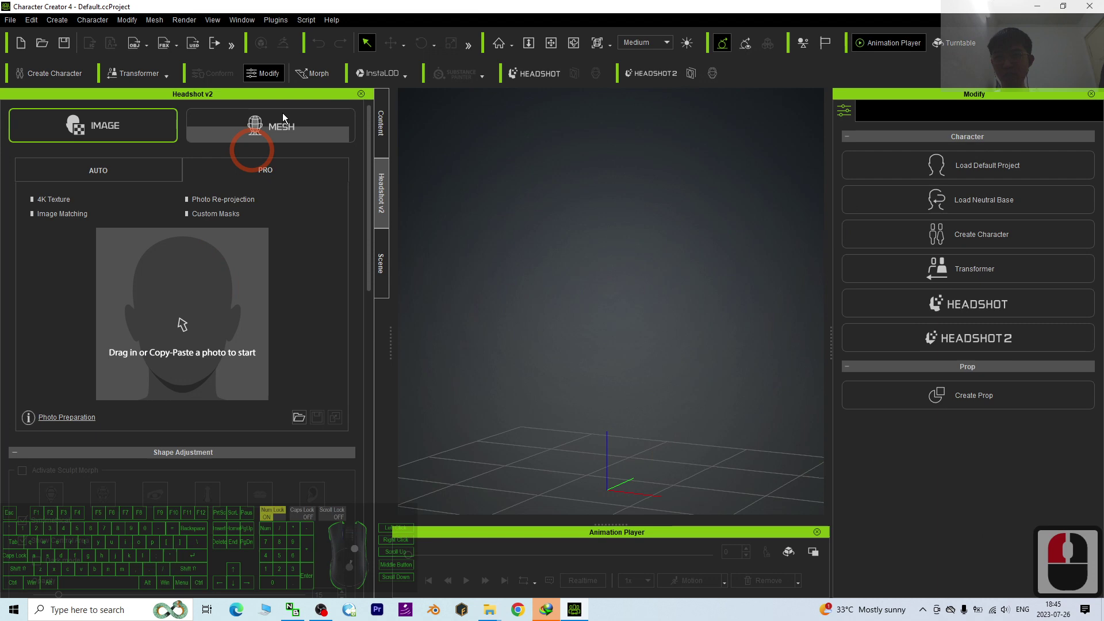
left_click(143, 137)
left_click(104, 131)
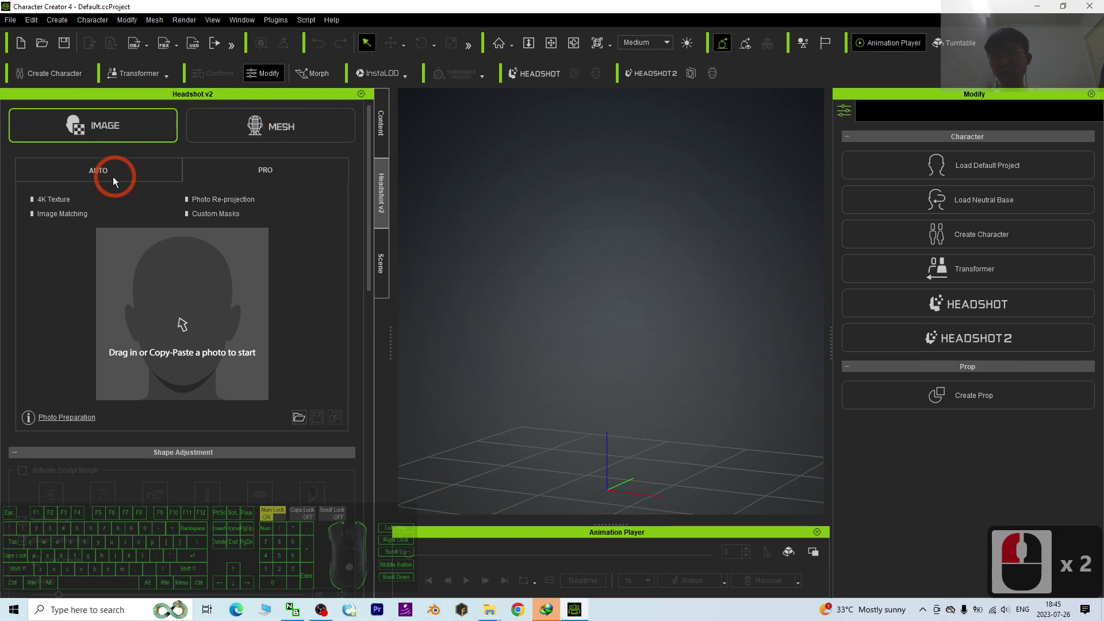
left_click(115, 178)
left_click(115, 177)
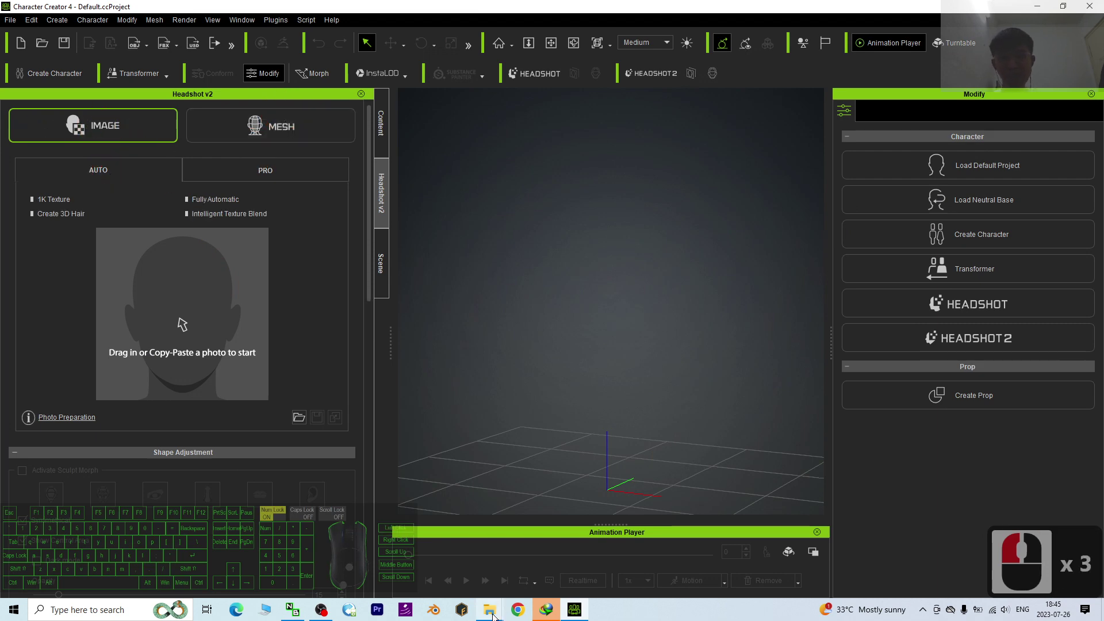
- Browse the sample headshot picture folder in File Explorer, previewing one photo
left_click(306, 76)
left_click(530, 545)
left_click(530, 563)
left_click(726, 349)
scroll("down", 3)
double_click(553, 290)
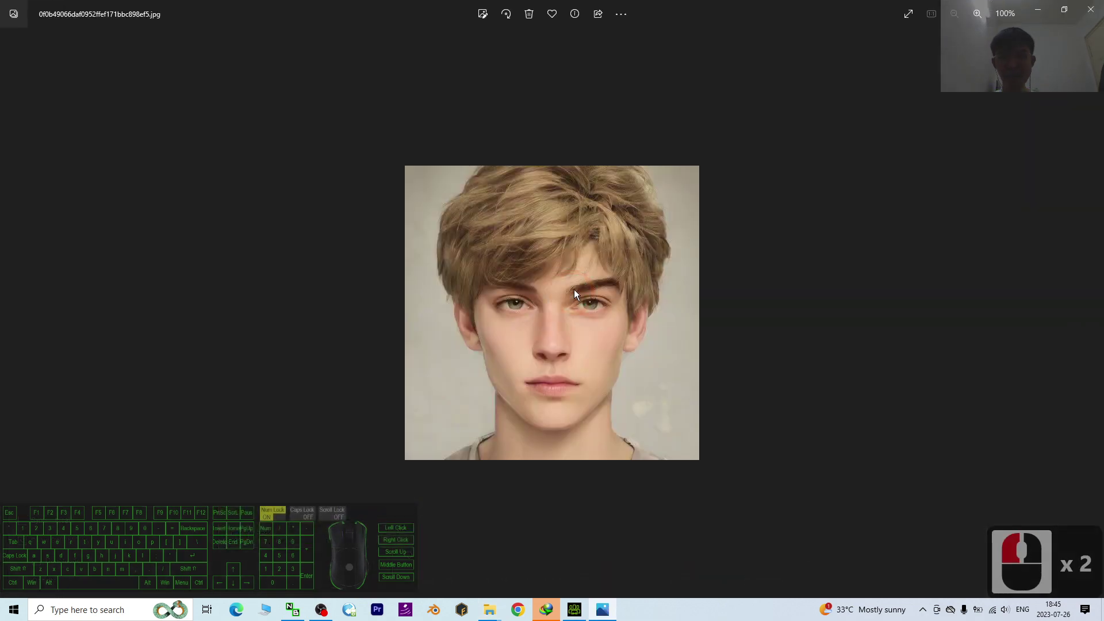
left_click(1095, 20)
scroll("down", 3)
scroll("down", 3)
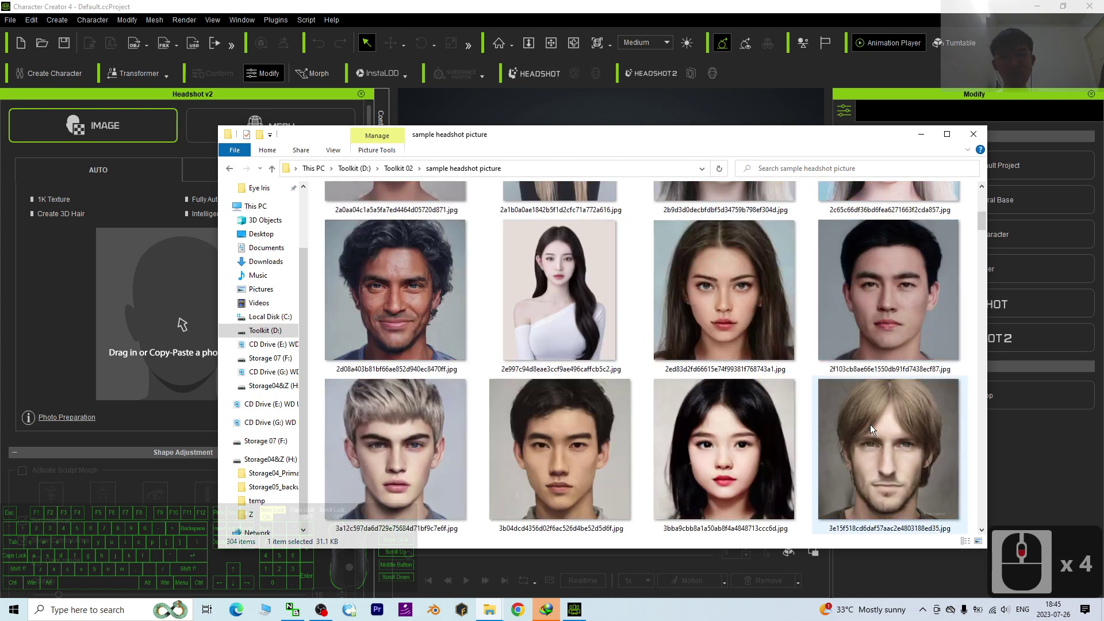
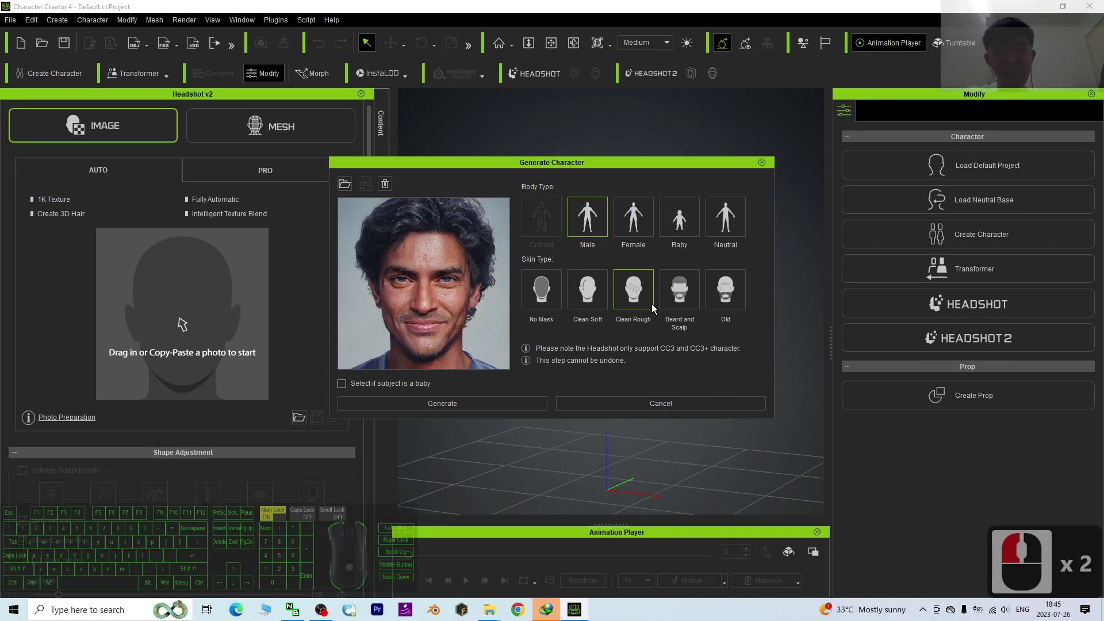
- Keep Male body type and Clean Rough skin type in the Generate Character dialog
left_click(667, 287)
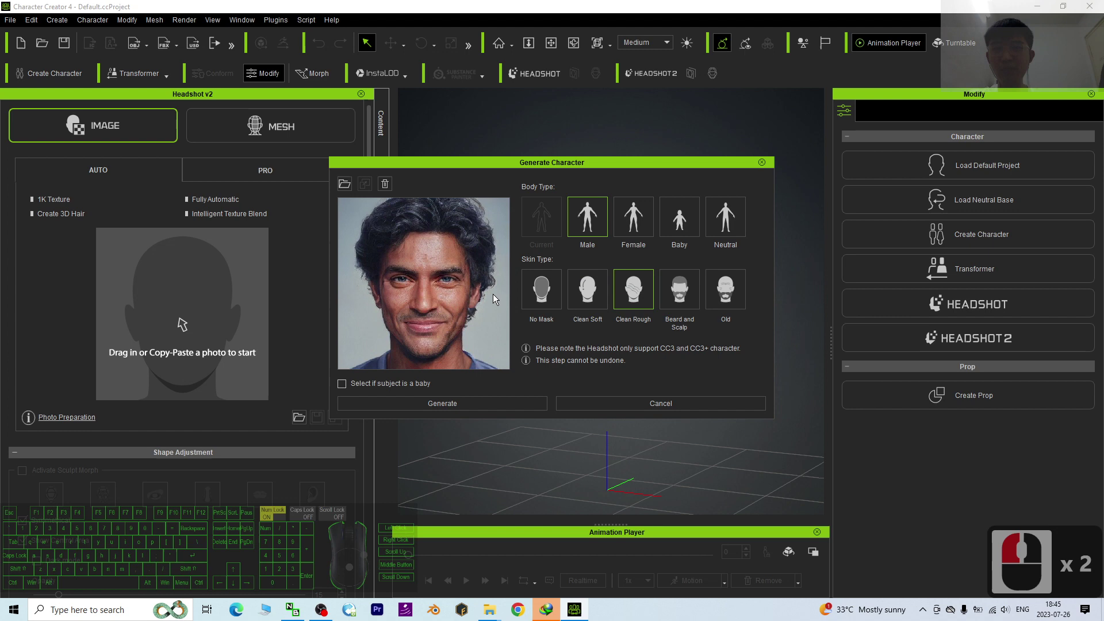
left_click_drag(765, 286, 738, 298)
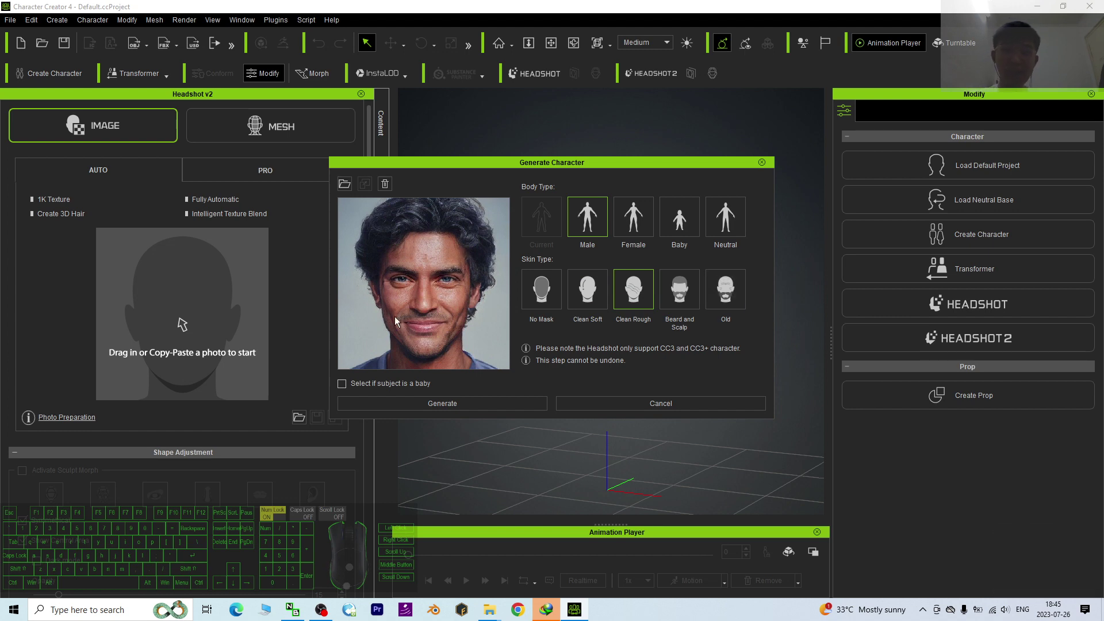
scroll("down", 3)
scroll("down", 3)
left_click_drag(541, 293, 459, 406)
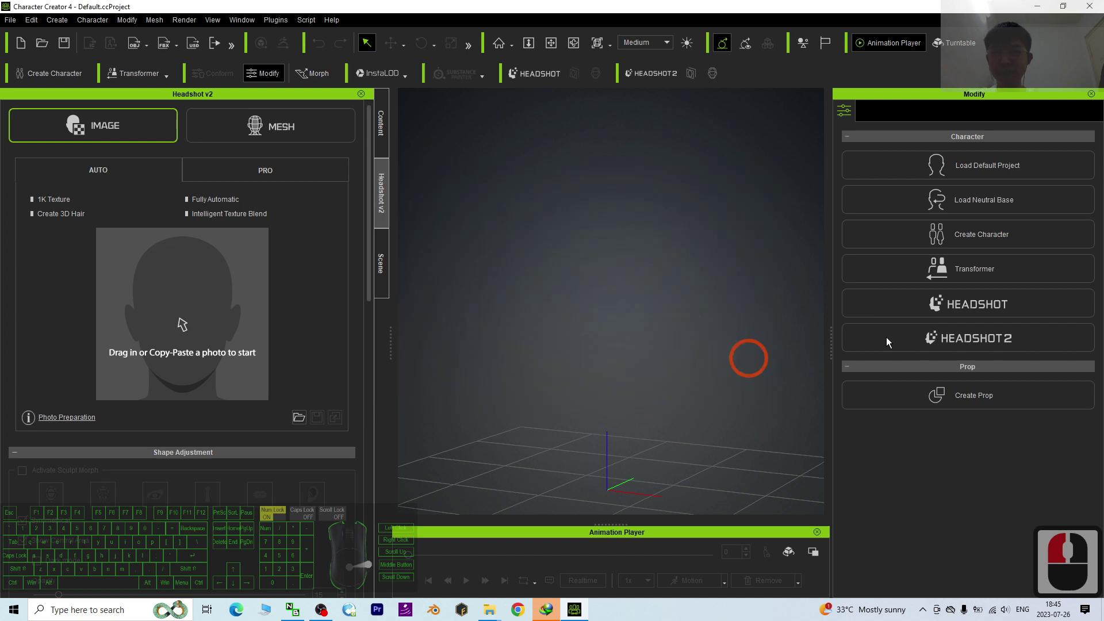
- Launch generation so Headshot 2 analyses the photo and loads the CC3_Base_Plus male body
left_click(592, 340)
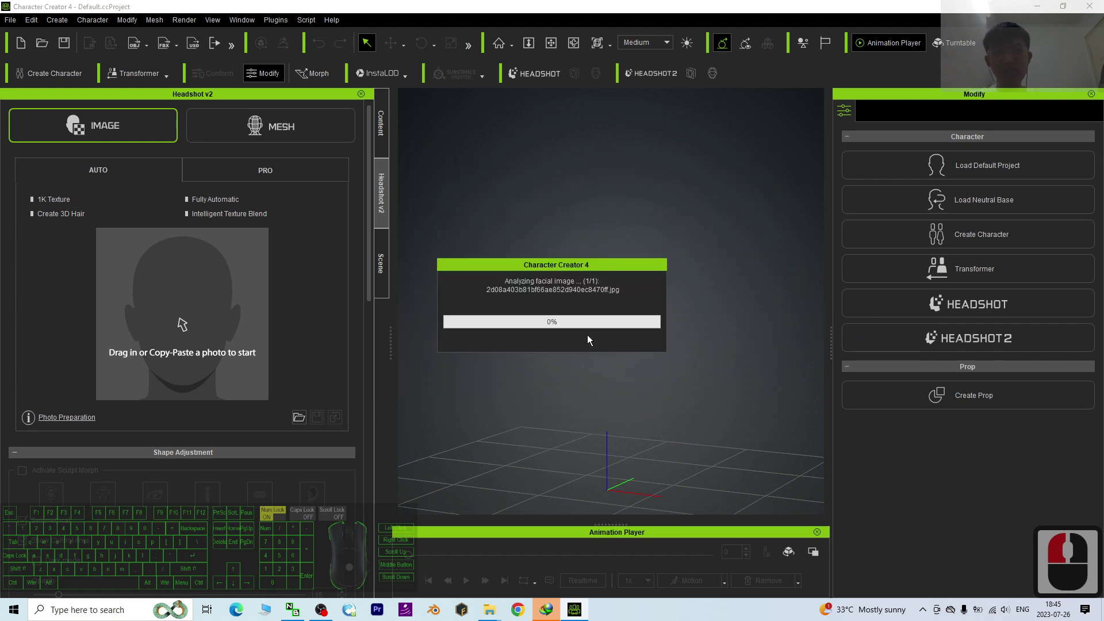
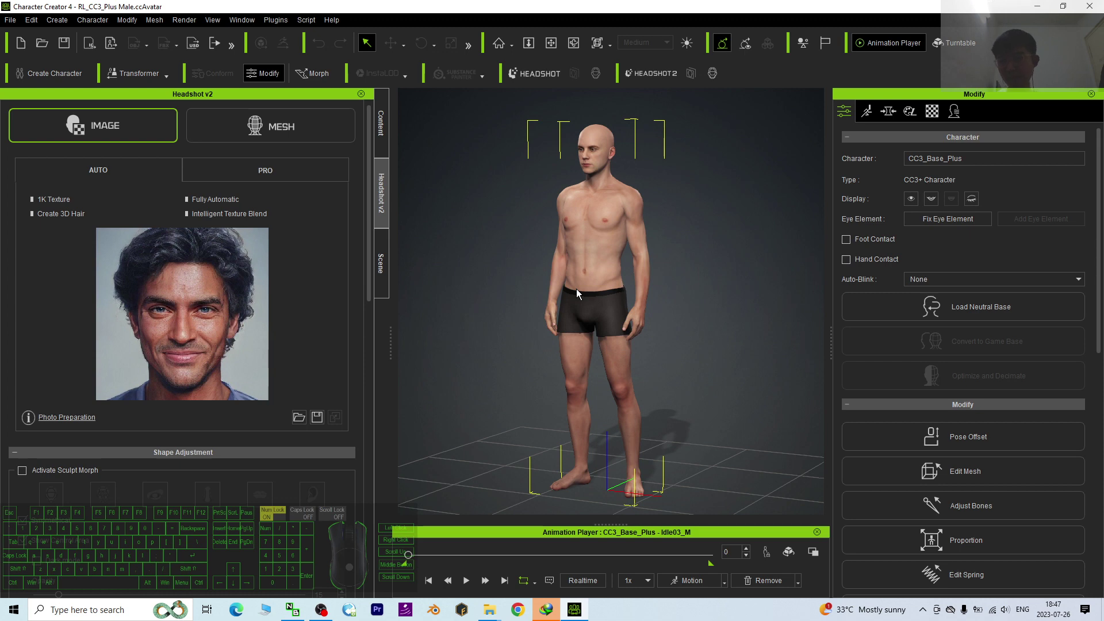
- Generate the head from the photo and zoom the viewport in on the new face
left_click(696, 313)
left_click(693, 318)
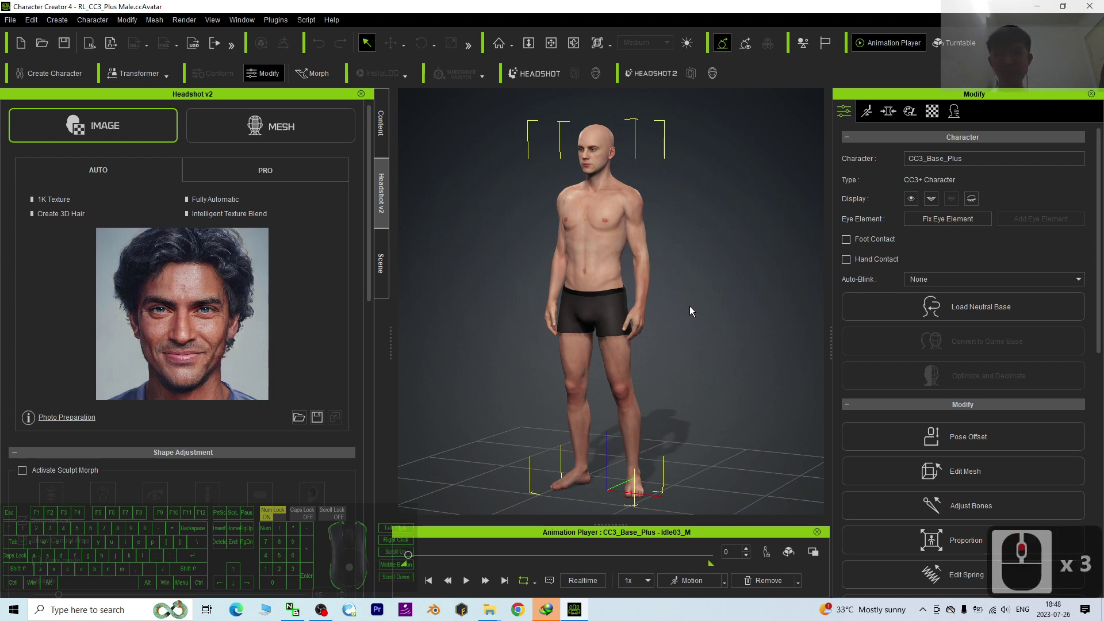
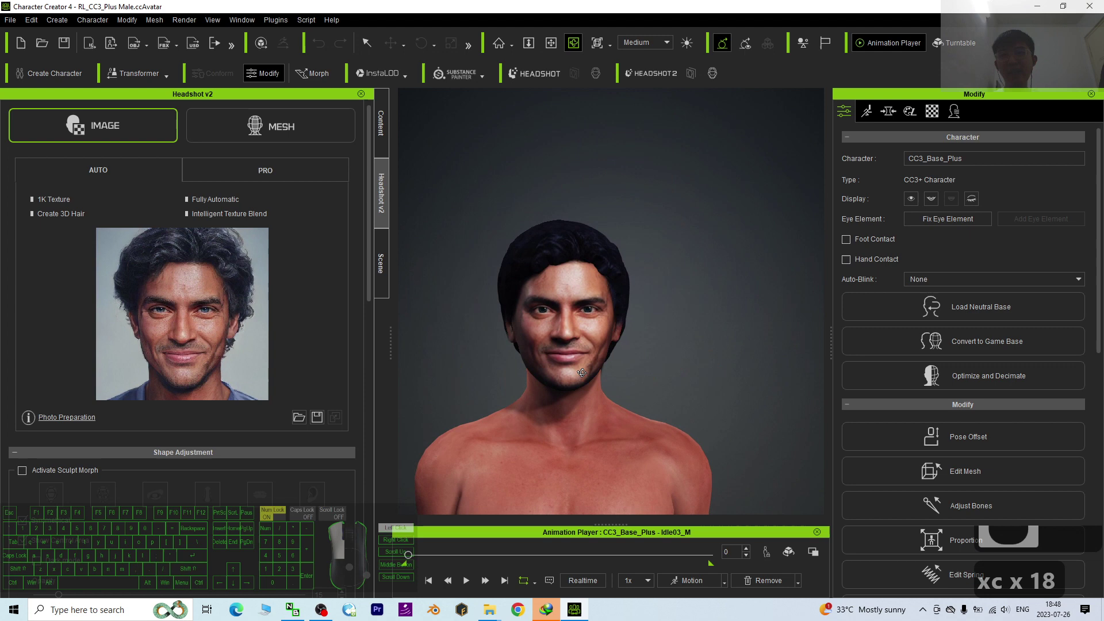
scroll("down", 3)
scroll("down", 3)
- Show the Headshot > Head shape sliders on the Morph panel
type("xcxccc")
left_click(892, 112)
key("x")
key("c")
left_click_drag(678, 321, 953, 230)
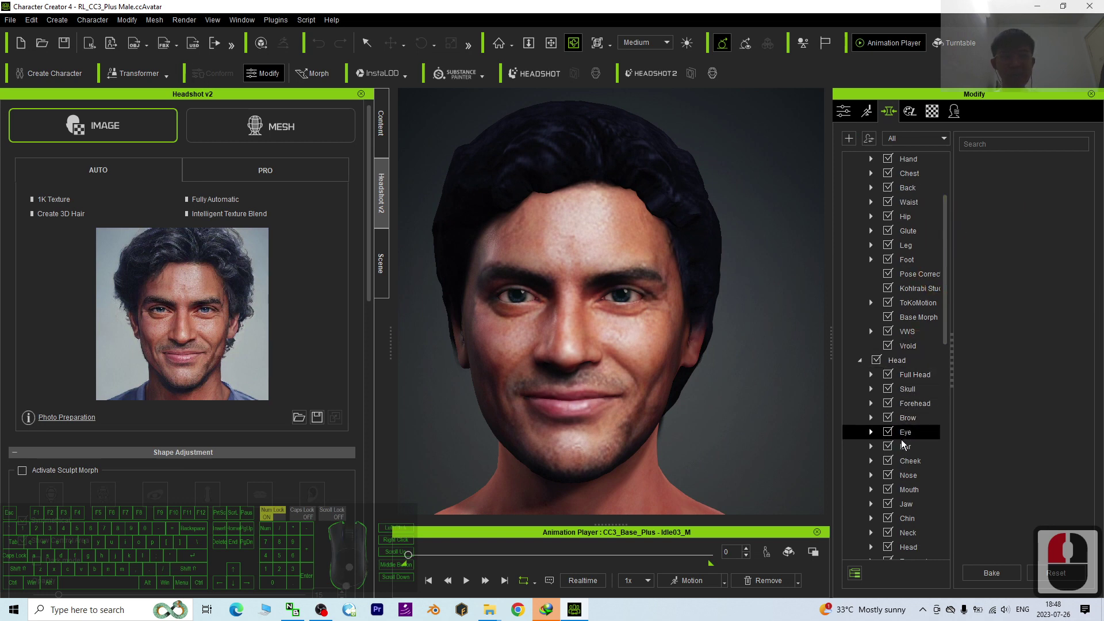
left_click_drag(915, 418, 944, 282)
left_click_drag(943, 284, 954, 384)
scroll("down", 3)
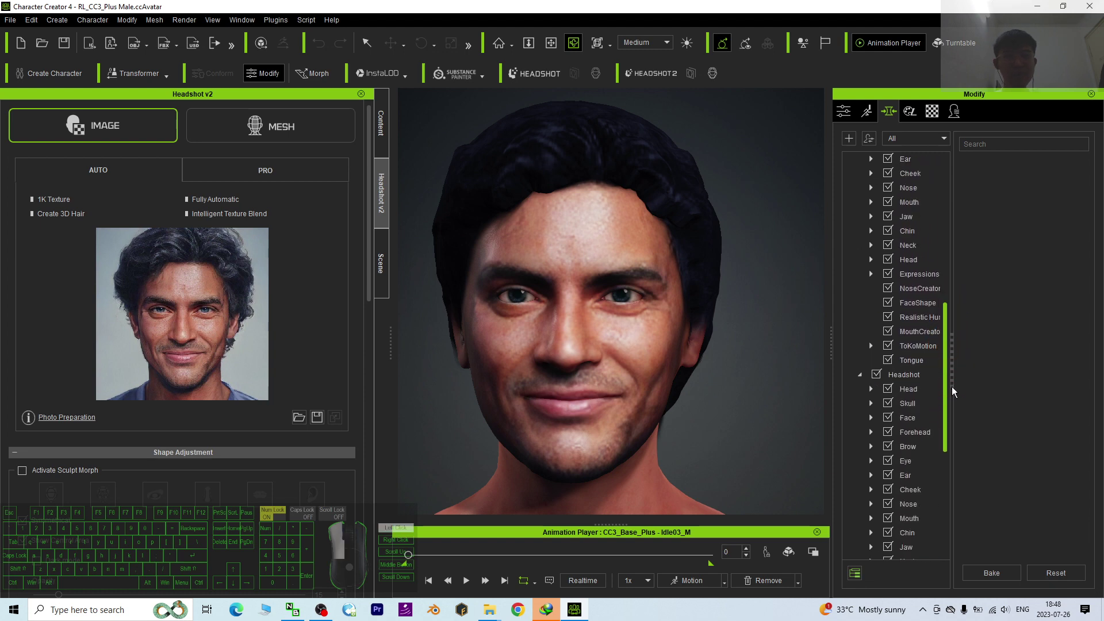
left_click(945, 398)
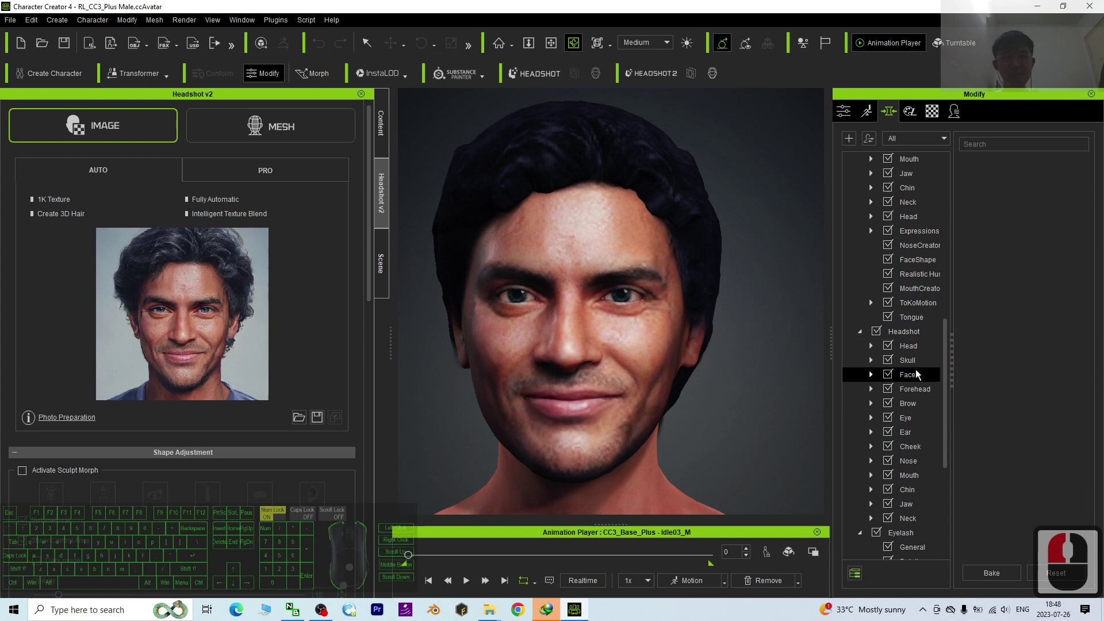
left_click(919, 350)
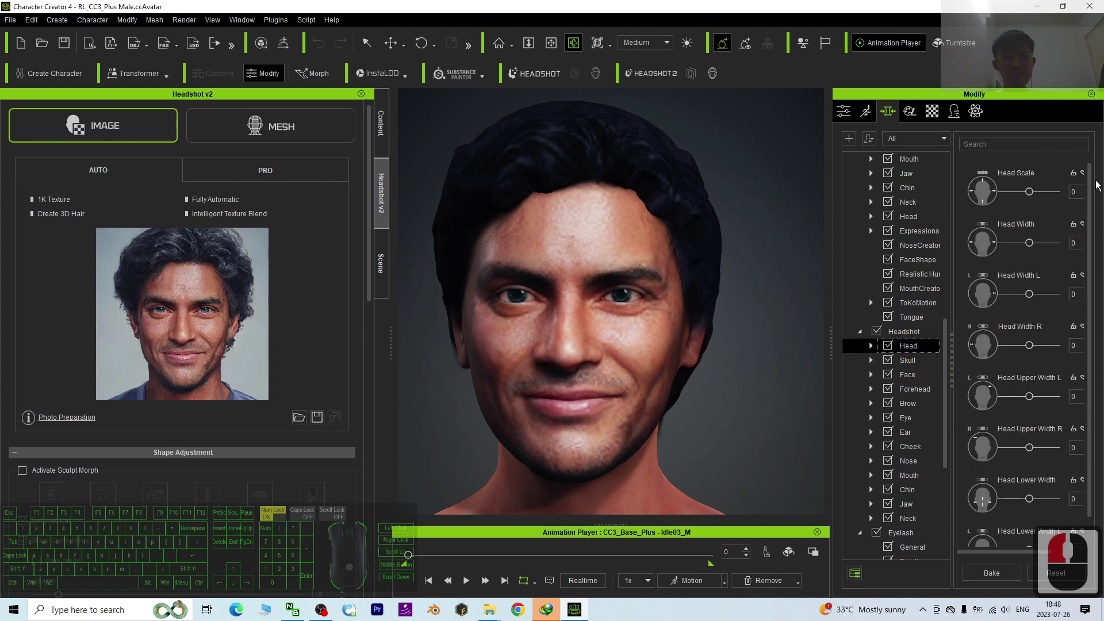
- Set Head Lower Width to -46 for a narrower lower face
key("c")
key("c")
key("c")
key("c")
key("c")
key("c")
key("c")
key("c")
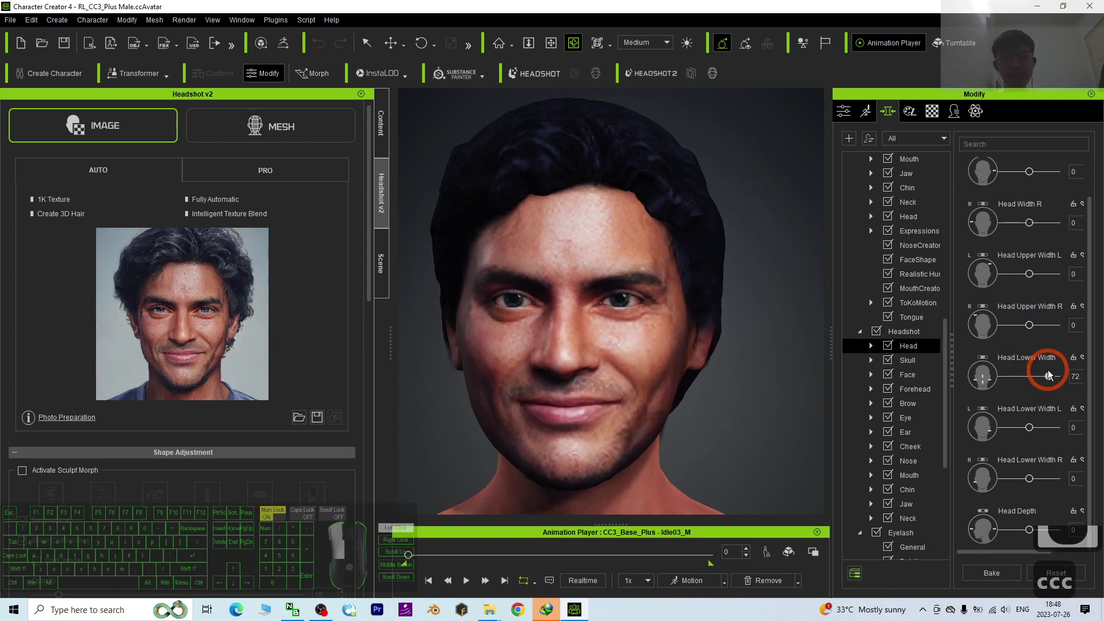
type("ccc")
left_click(647, 406)
key("c")
key("c")
key("c")
left_click(237, 393)
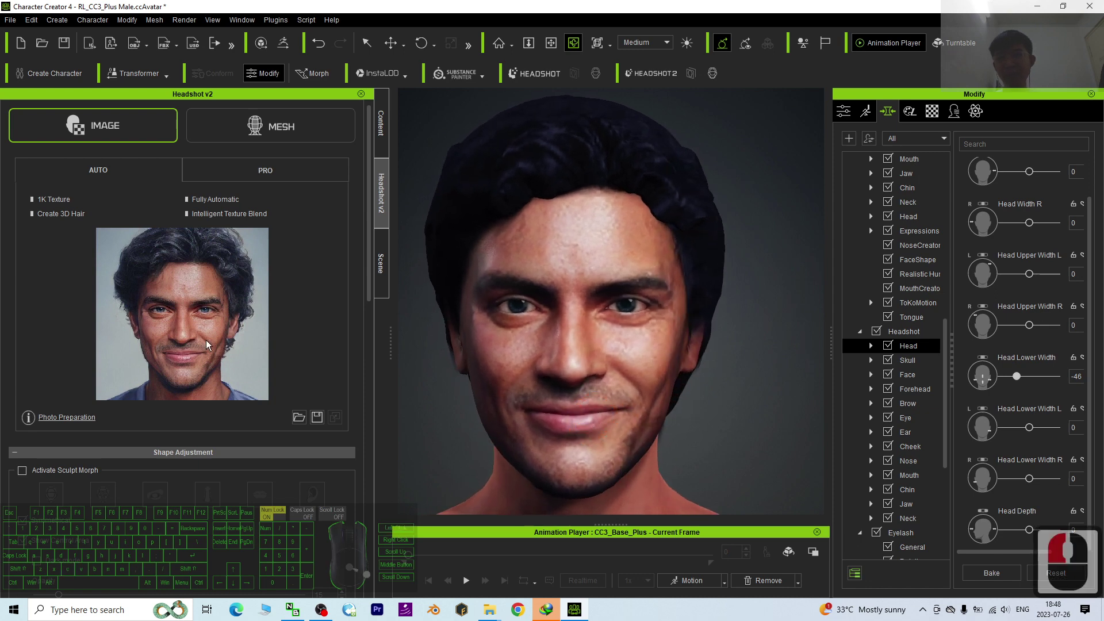
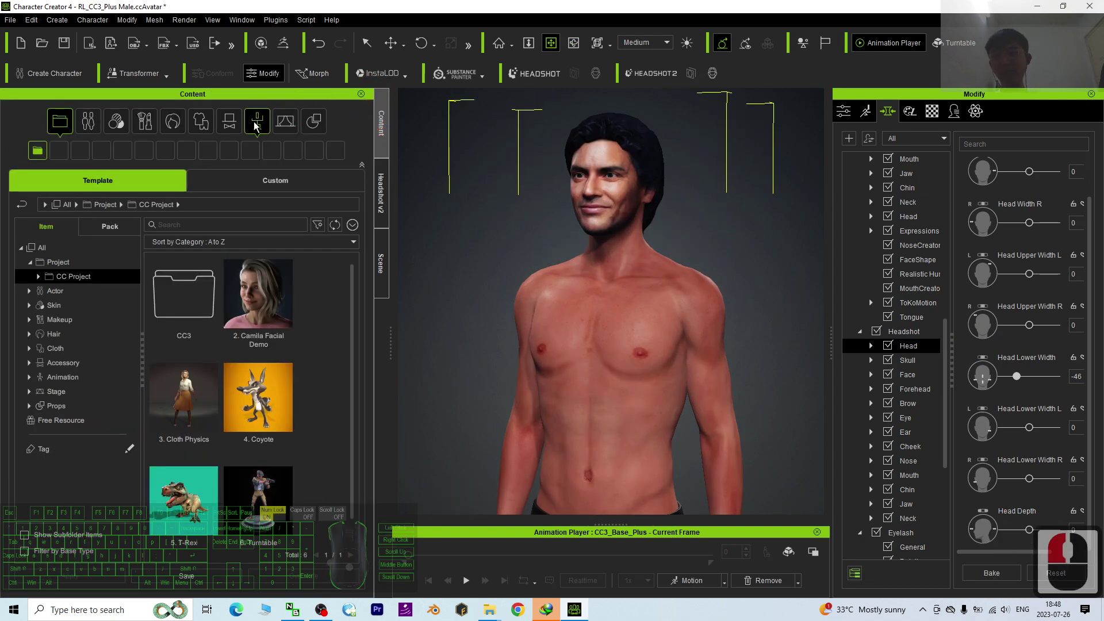
- Dress the avatar in the green raglan Basic T-shirts_A3 from the Cloth > Shirts library
left_click(193, 123)
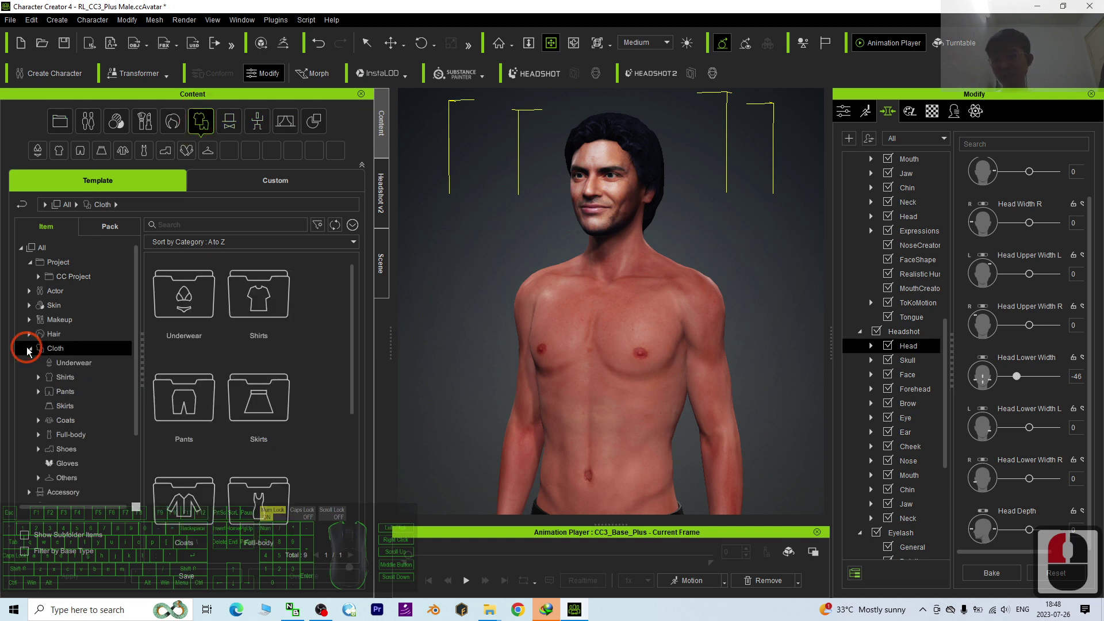
scroll("down", 3)
scroll("down", 3)
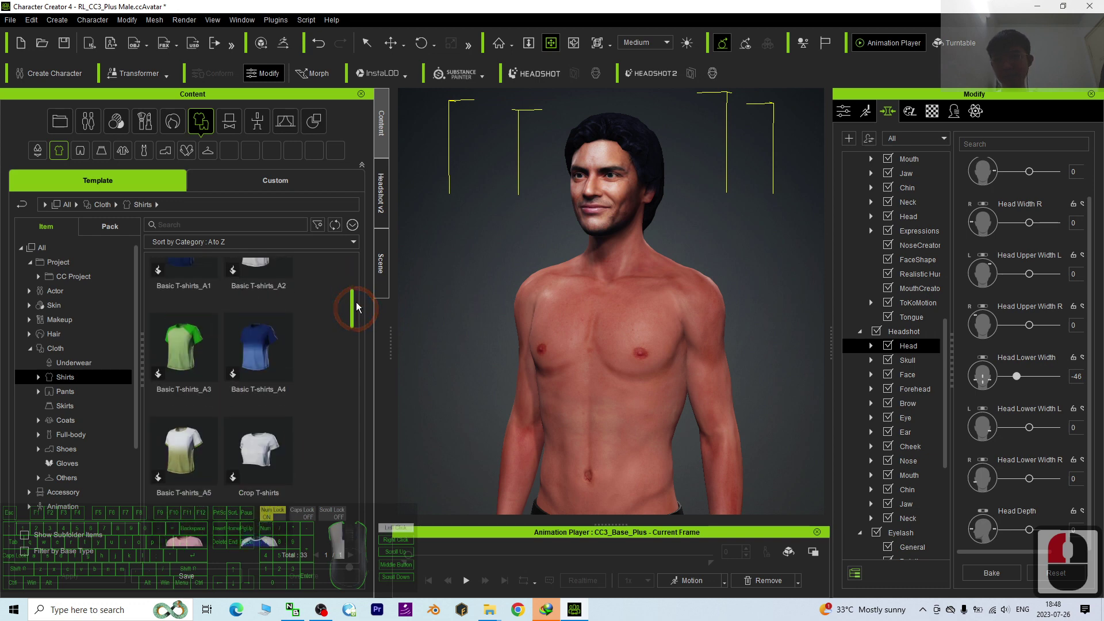
double_click(204, 407)
left_click_drag(665, 205, 696, 299)
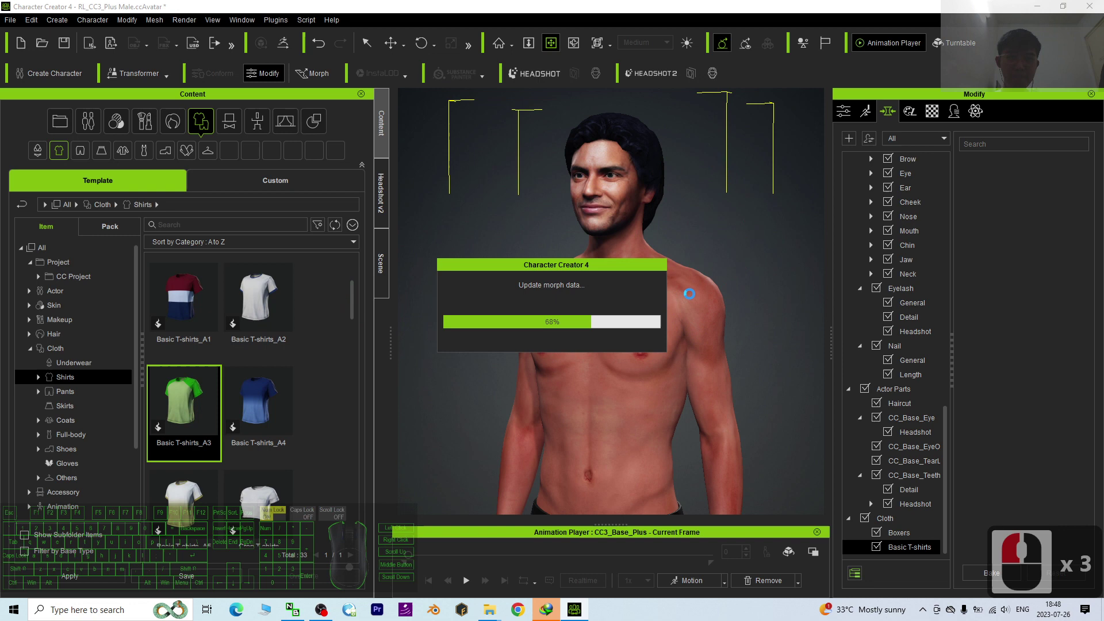
left_click(691, 298)
scroll("down", 3)
key("x")
key("x")
left_click(656, 337)
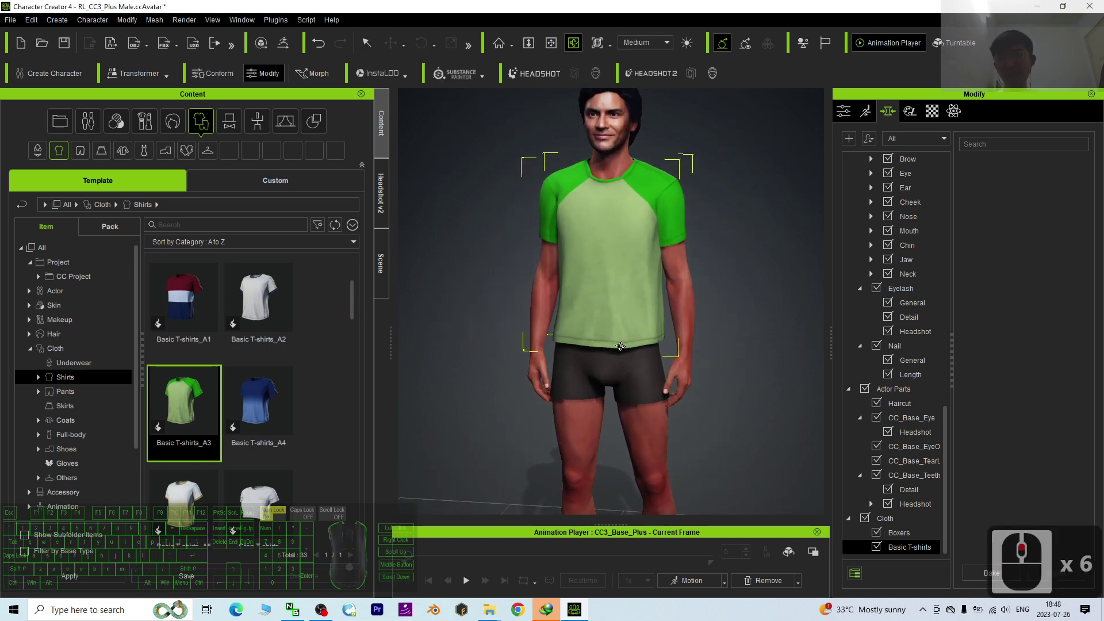
- Add the blue jeans from the Pants collection
left_click(70, 397)
left_click_drag(340, 326, 370, 479)
left_click(263, 417)
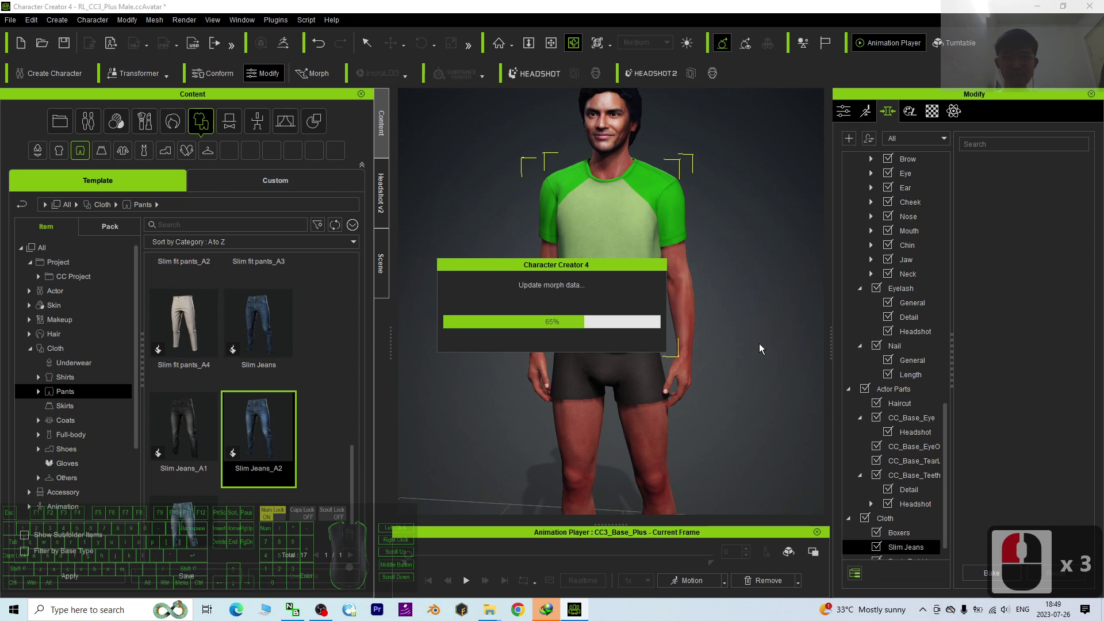
scroll("down", 3)
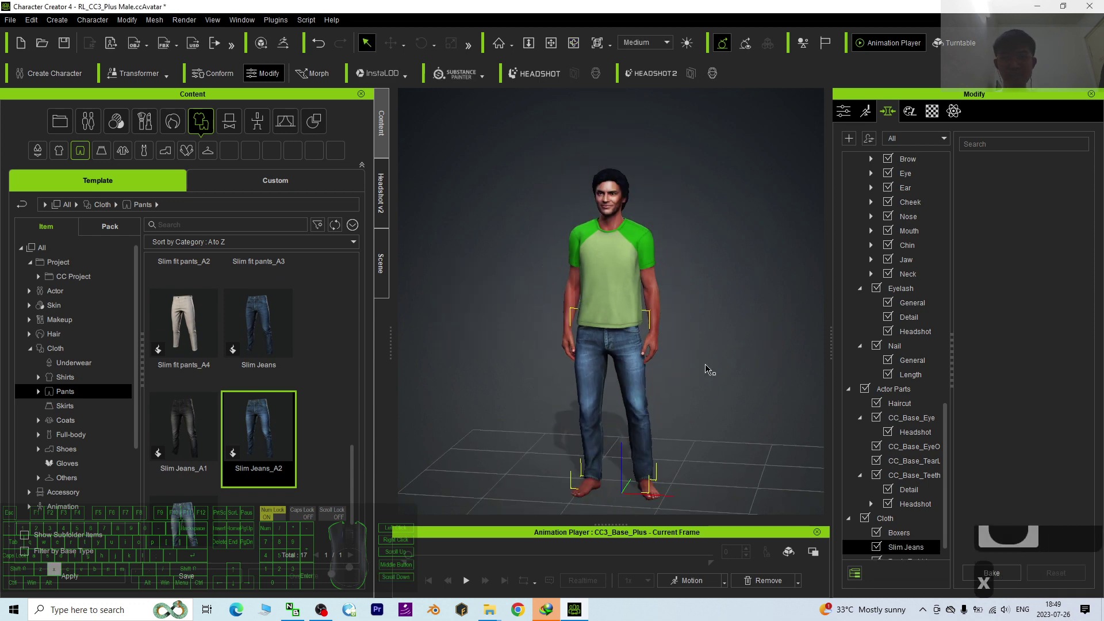
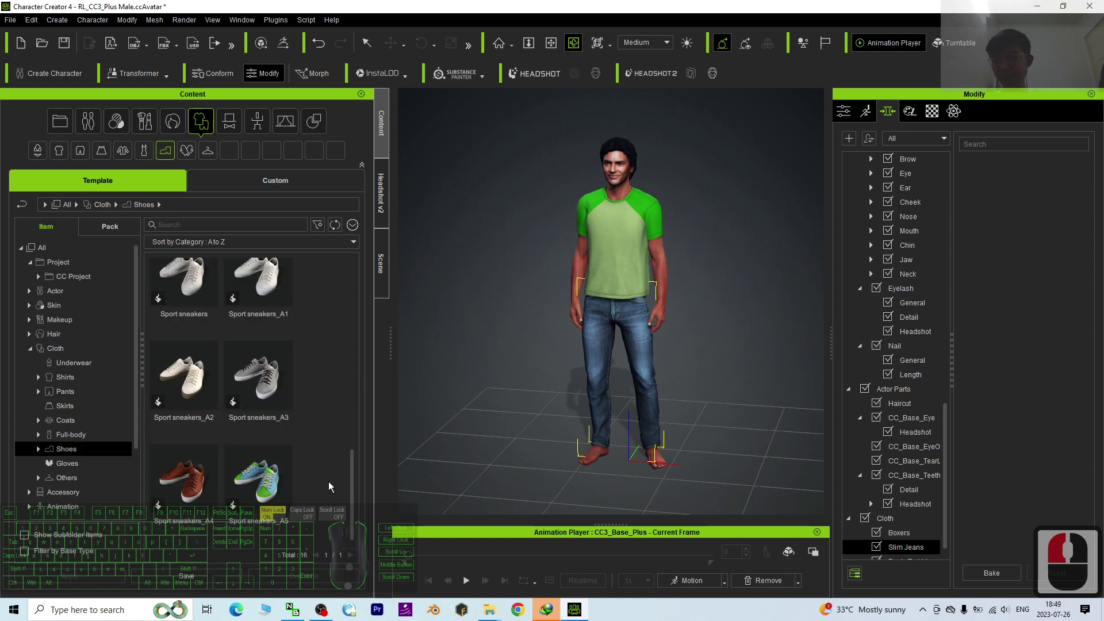
- Add a pair of sneakers from the Shoes collection and check the full outfit in the viewport
left_click(194, 498)
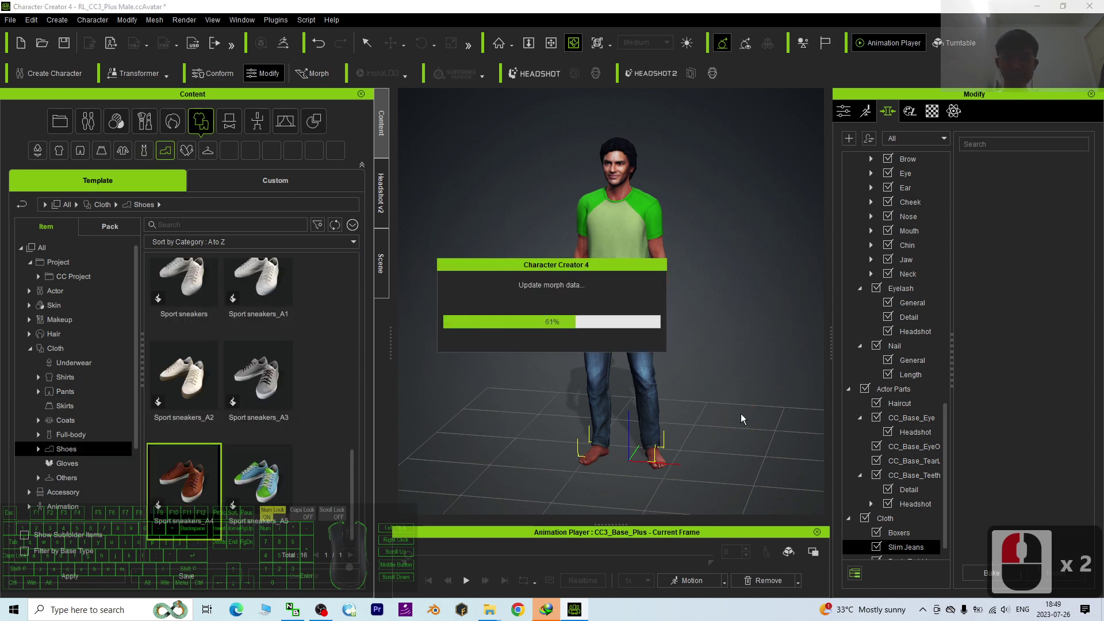
left_click(723, 381)
scroll("down", 3)
middle_click(714, 370)
scroll("up", 3)
key("x")
key("c")
left_click(700, 317)
key("x")
key("c")
left_click(608, 302)
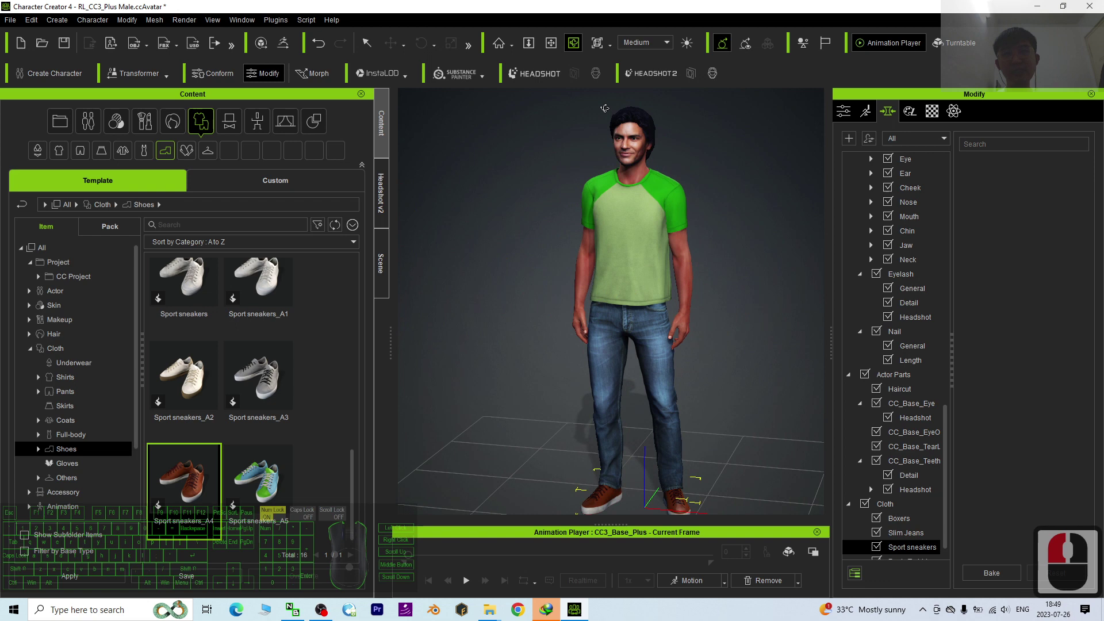
left_click(461, 17)
- Save the dressed avatar as male01.ccProject on the Desktop
left_click_drag(627, 17, 569, 42)
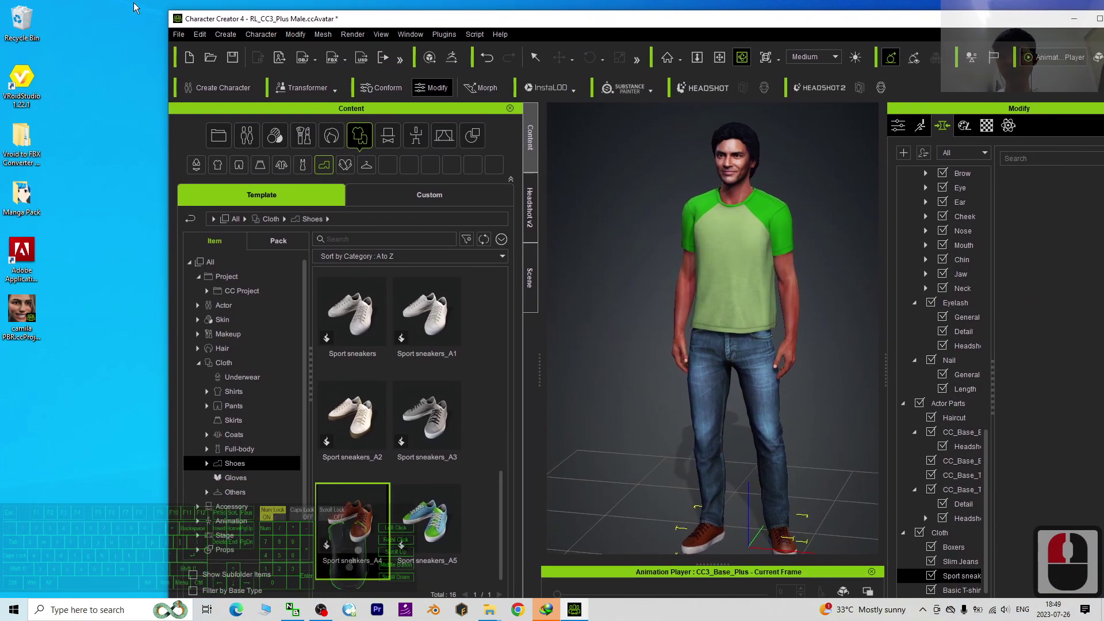
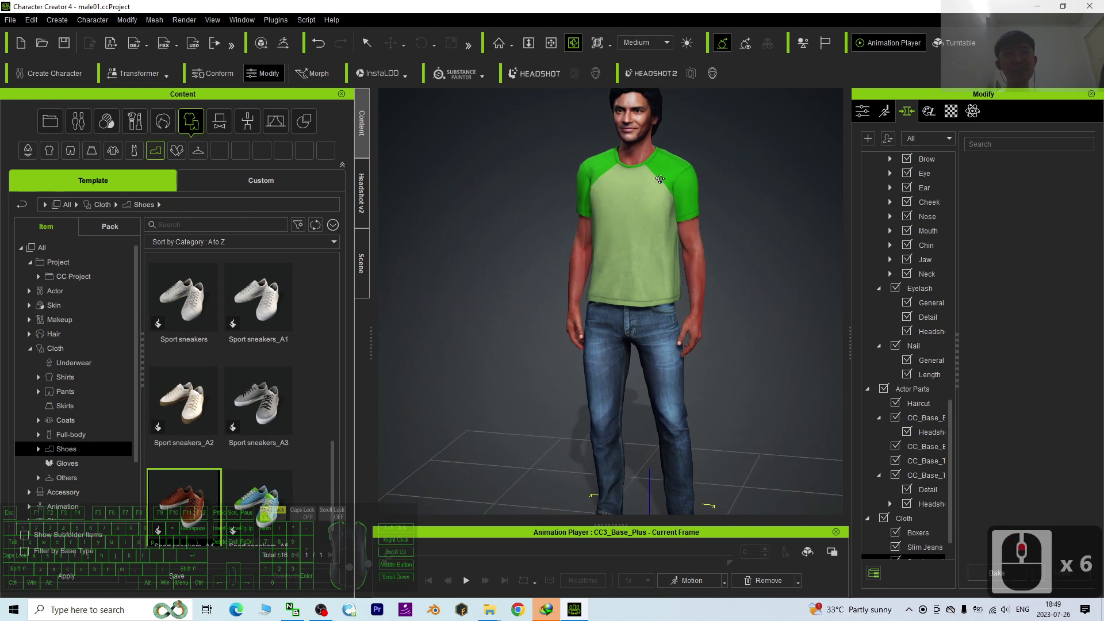
left_click(653, 276)
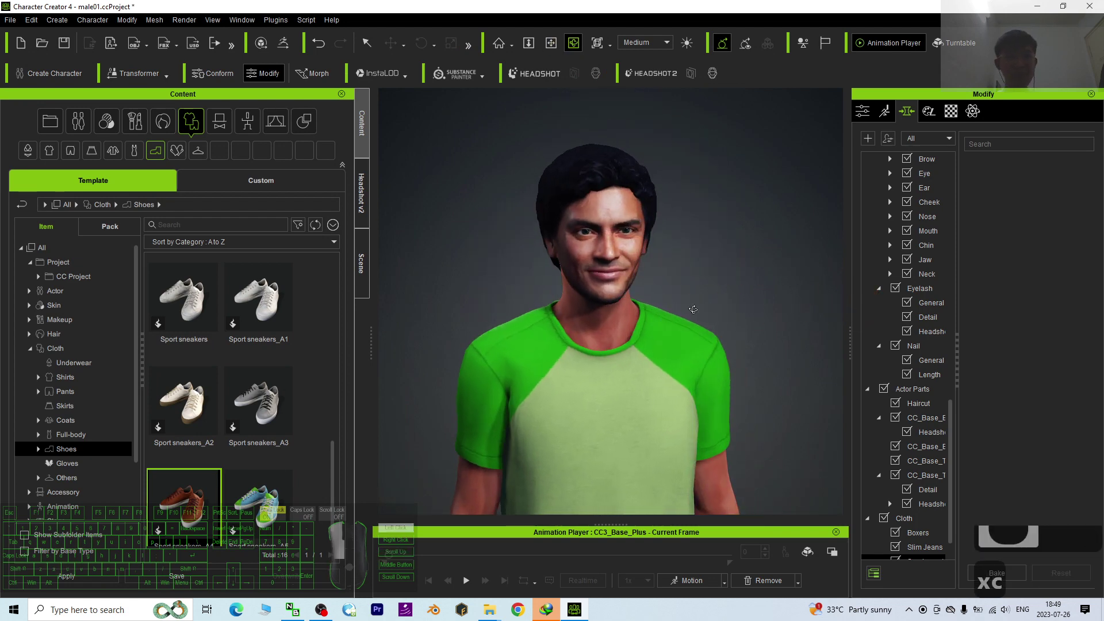
- Export the clothed character as FBX via File > Export
left_click(448, 310)
scroll("down", 3)
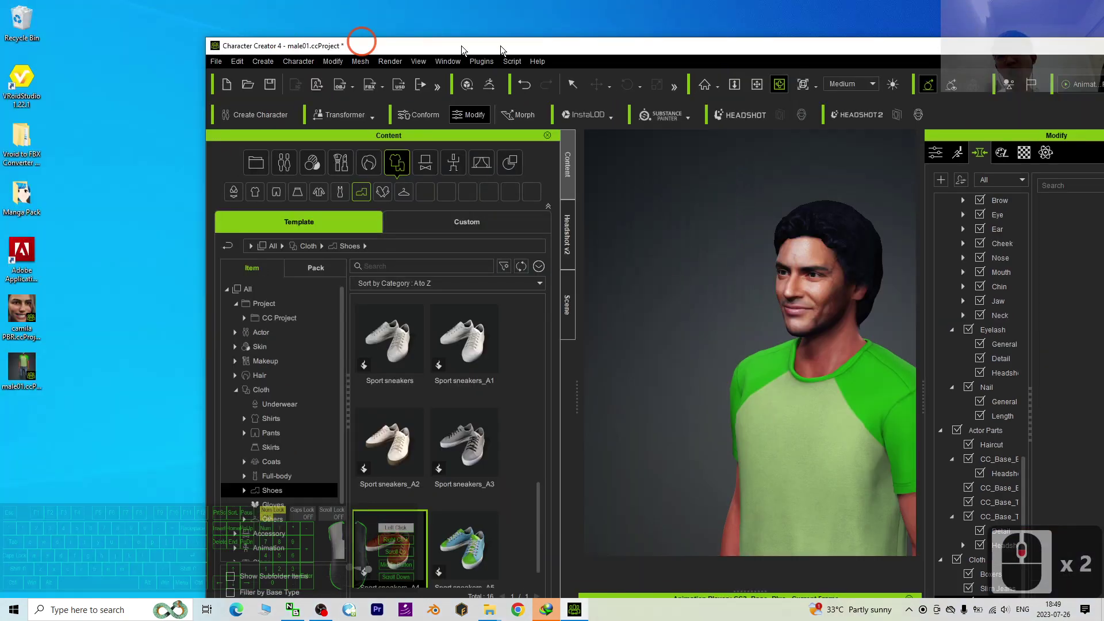
left_click(432, 45)
left_click(342, 59)
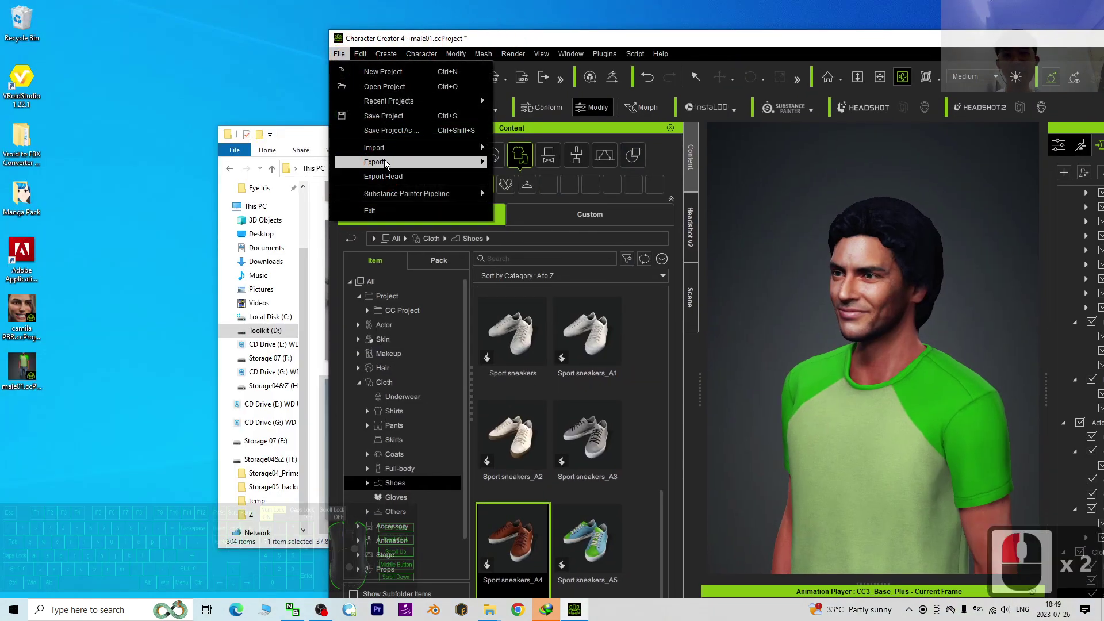
left_click(384, 163)
left_click_drag(551, 173, 557, 218)
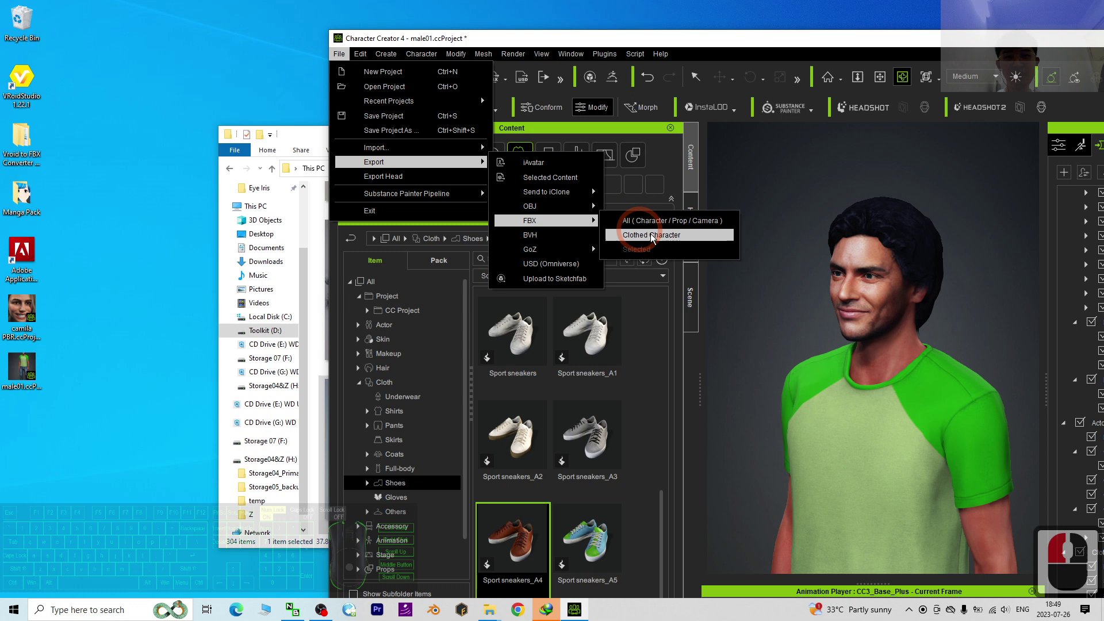
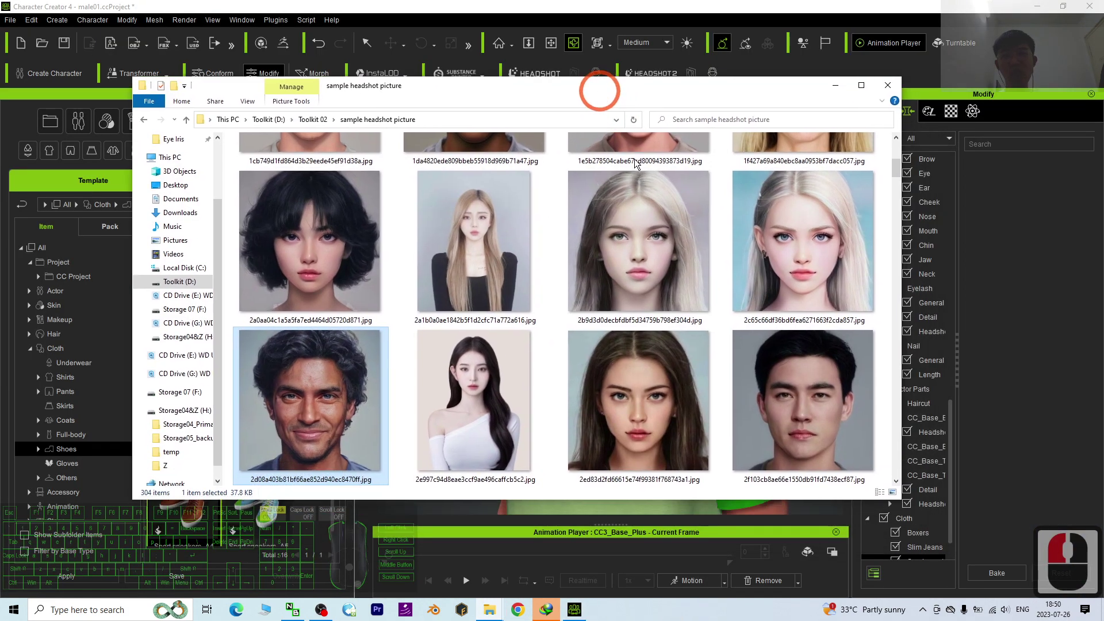
- View the young man's source headshot JPG from the sample folder, then close the viewer
left_click(674, 321)
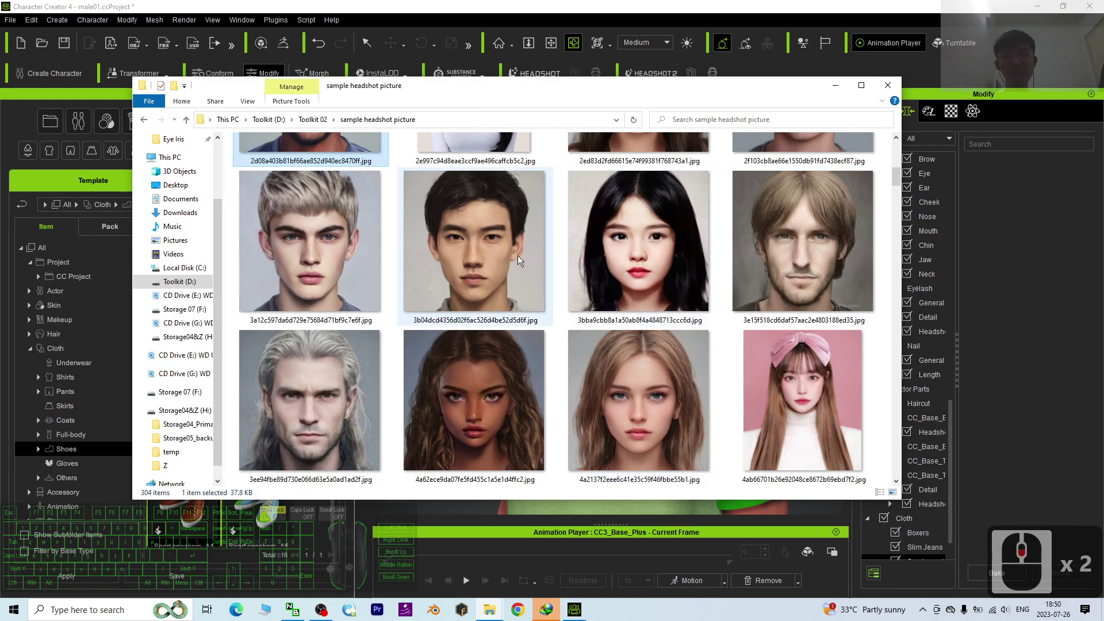
left_click(518, 259)
left_click(518, 259)
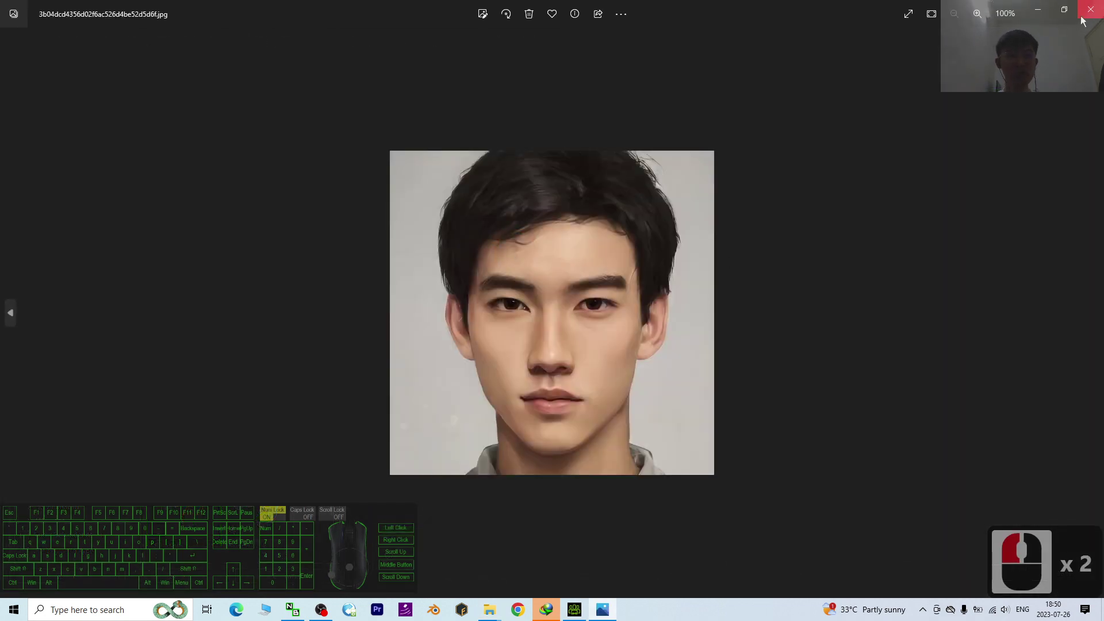
left_click(1089, 13)
right_click(968, 50)
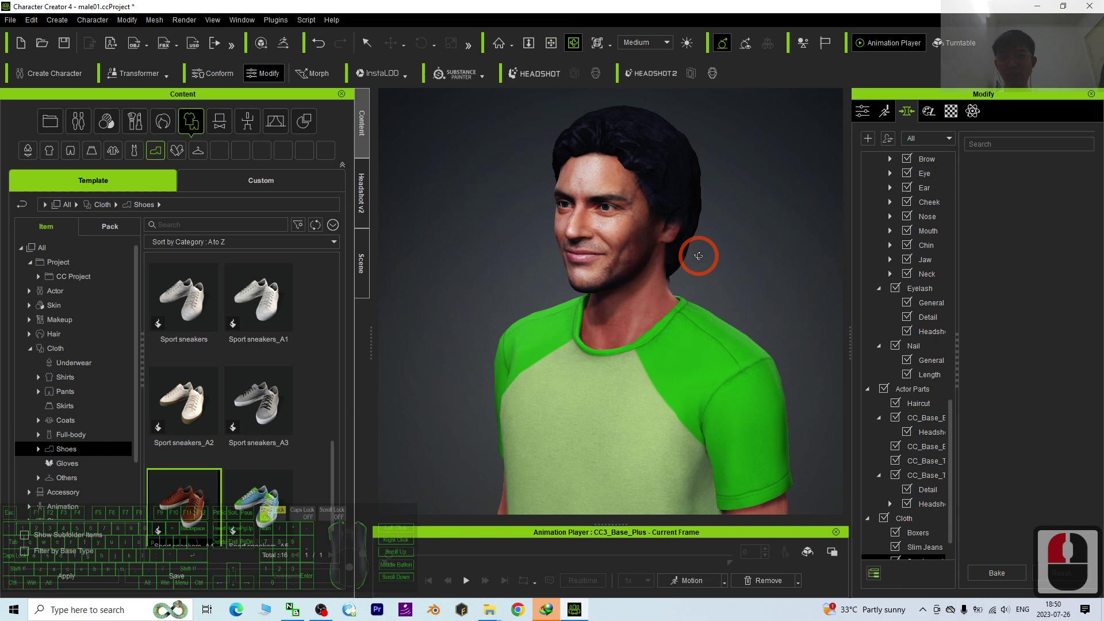
key("c")
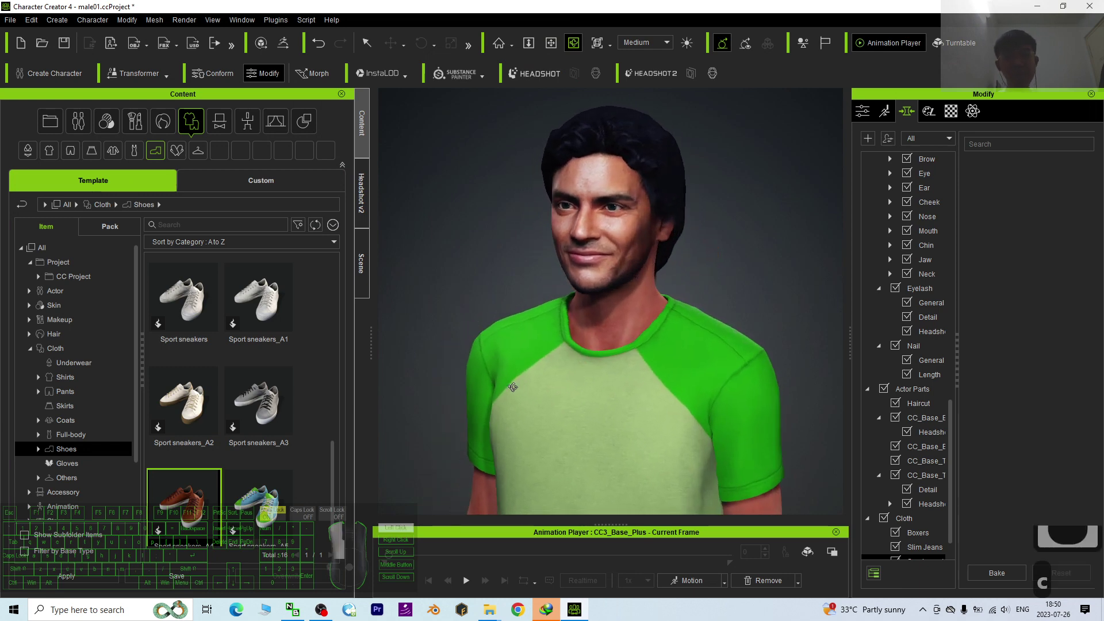
left_click_drag(916, 175, 524, 271)
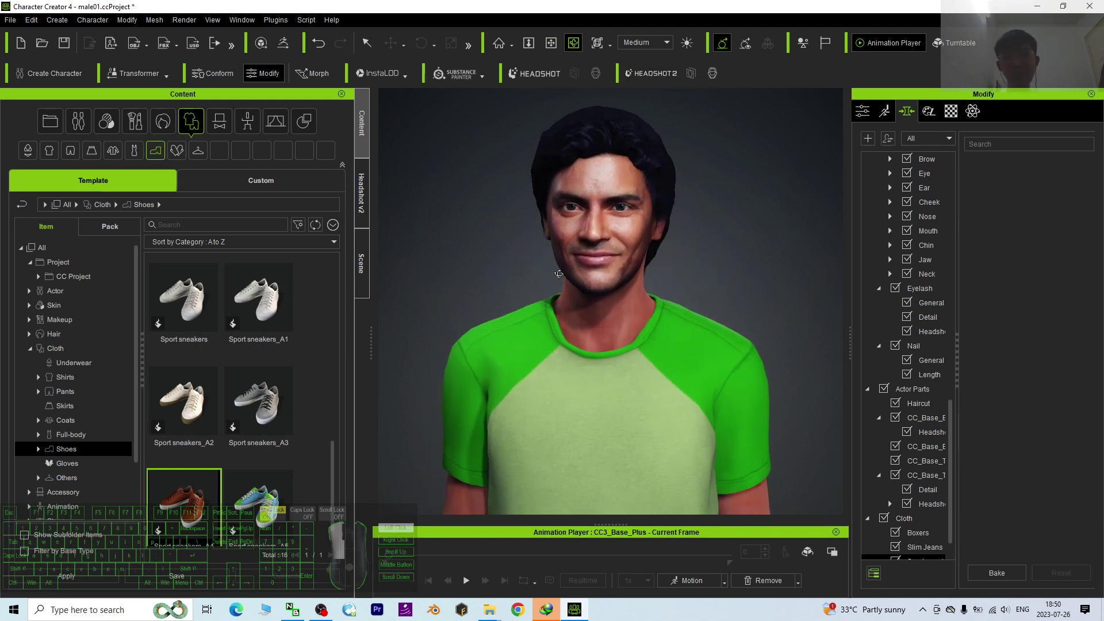
left_click_drag(524, 276, 679, 268)
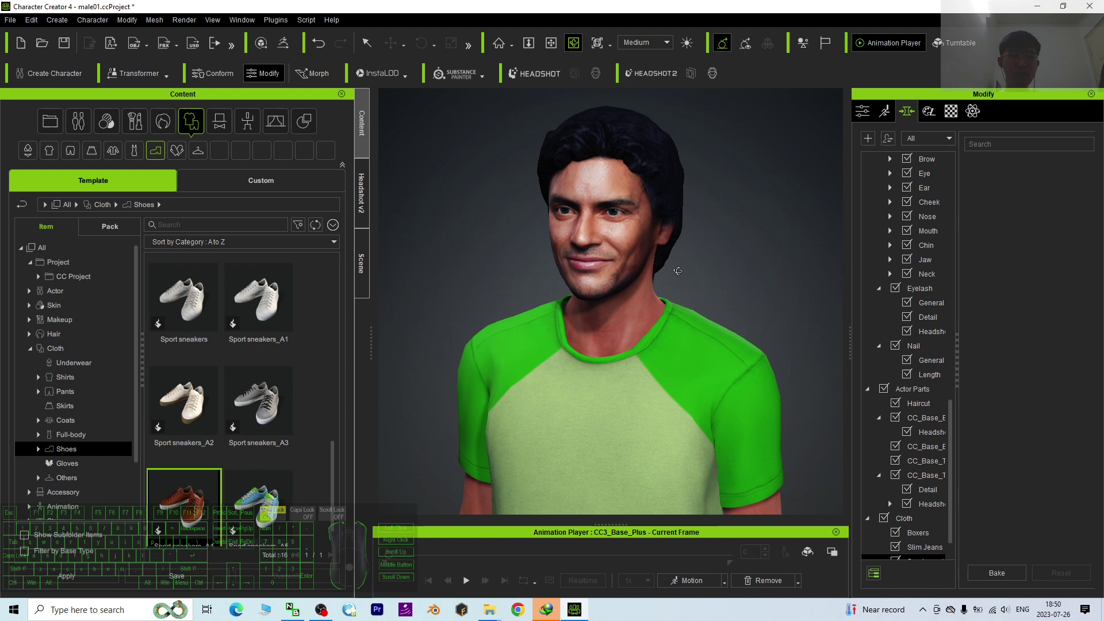
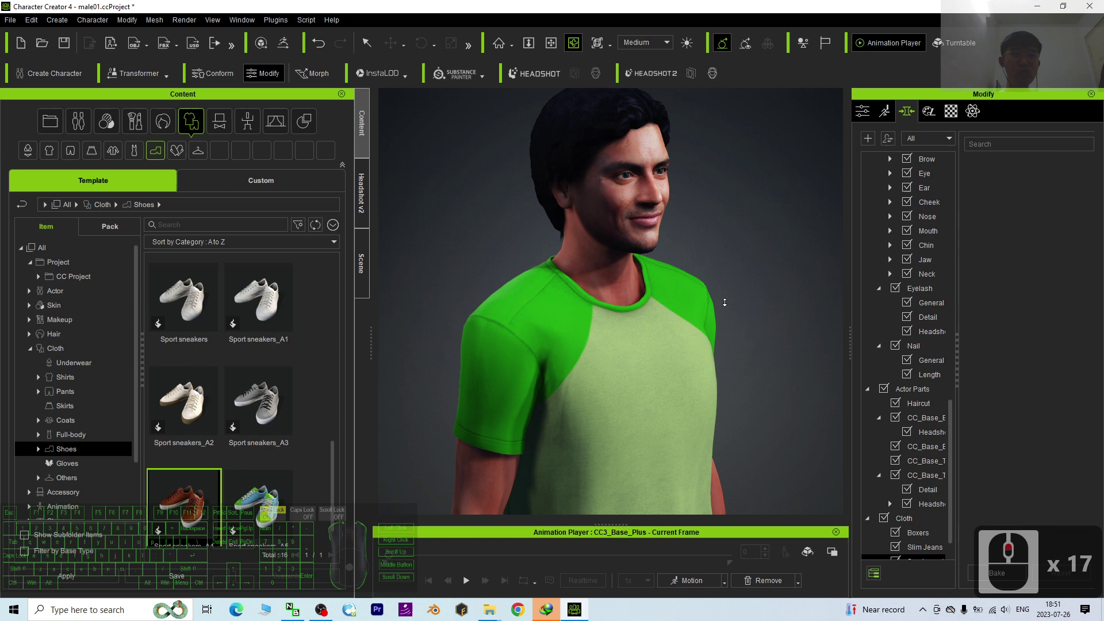
left_click(606, 270)
scroll("down", 3)
type("xc")
left_click_drag(616, 372, 666, 350)
right_click(734, 337)
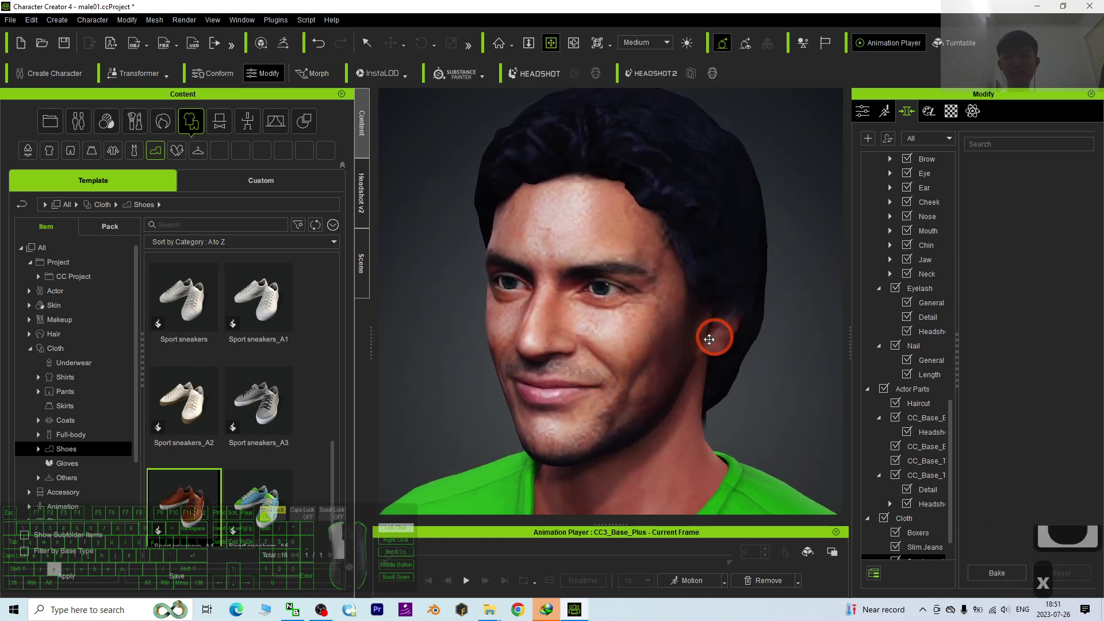
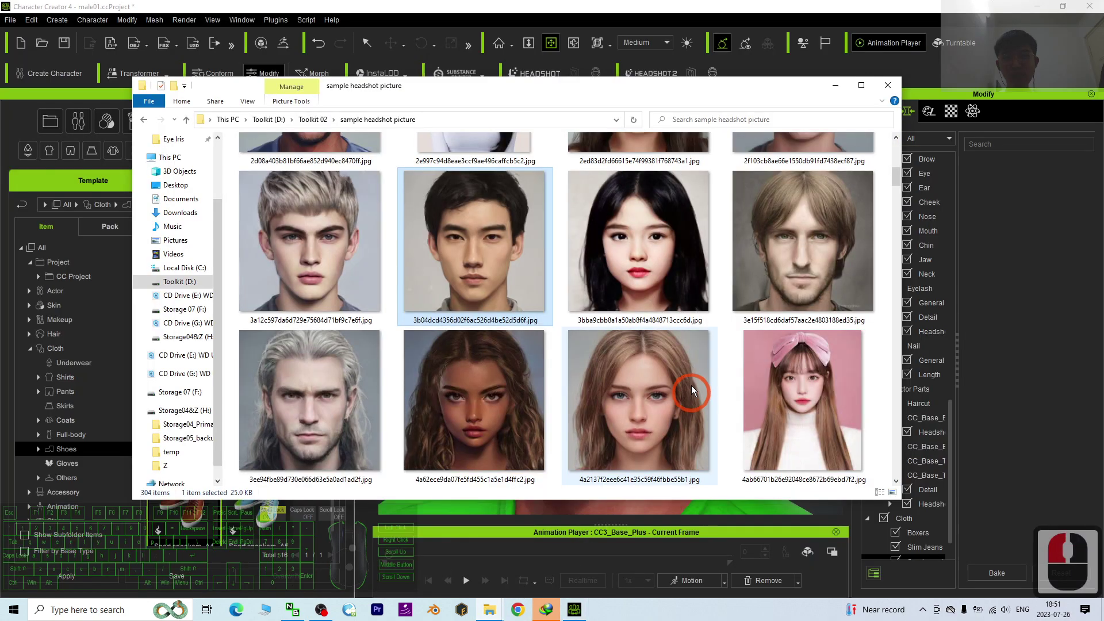
scroll("down", 3)
left_click(713, 363)
left_click(595, 8)
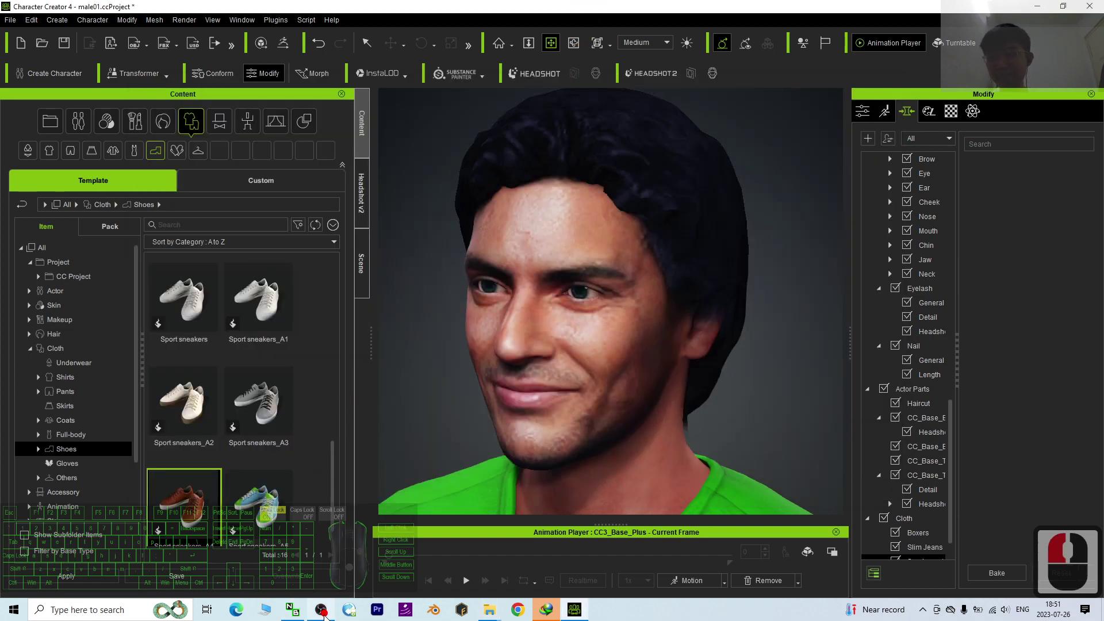